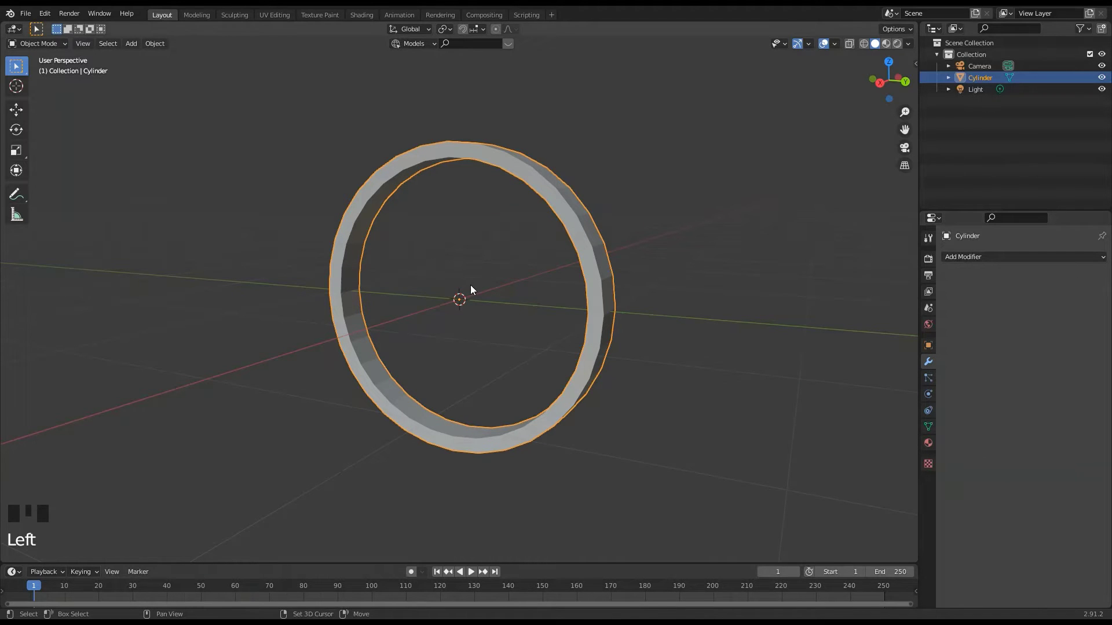
Add a mesh plane, scale it up and stretch it along X as the ground under the ring.
{"action": "key", "text": "shift+a"}
{"action": "middle_click", "coordinate": [552, 302]}
{"action": "key", "text": "s"}
{"action": "scroll", "scroll_direction": "down", "scroll_amount": 3}
{"action": "left_click_drag", "start_coordinate": [489, 334], "coordinate": [455, 277]}
{"action": "key", "text": "s"}
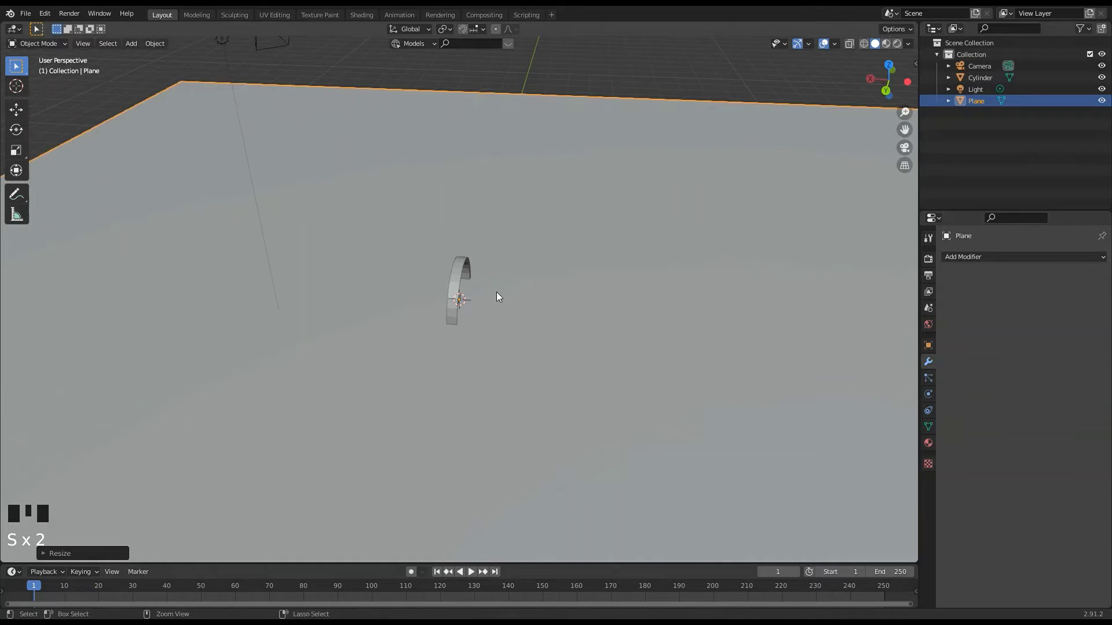
{"action": "key", "text": "ctrl+z"}
{"action": "key", "text": "s"}
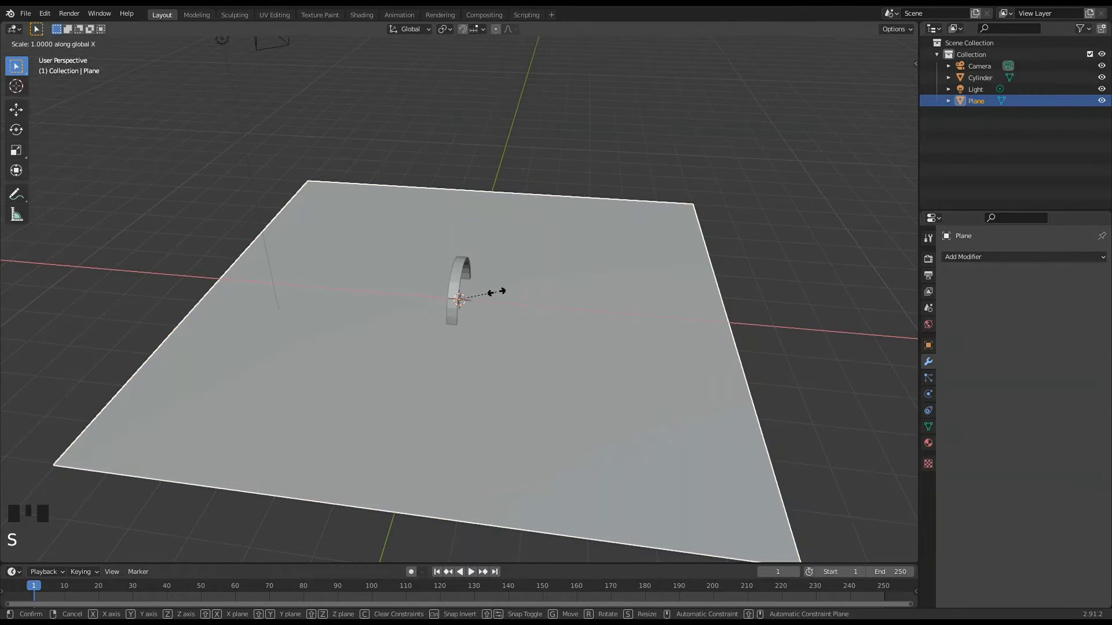
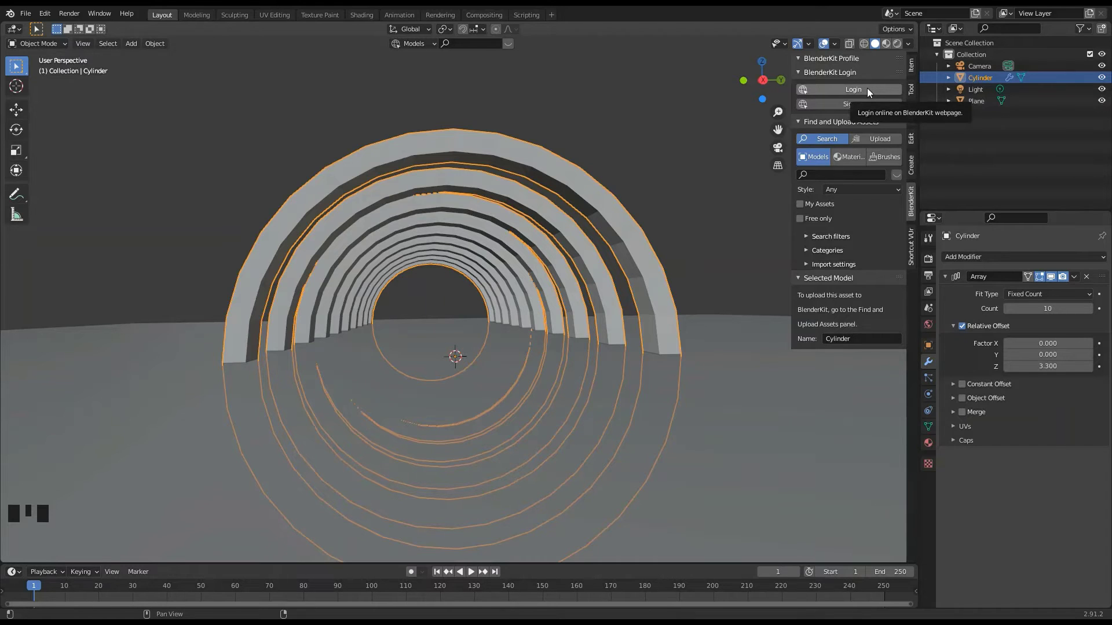
Open the BlenderKit sidebar panel and begin logging in.
{"action": "left_click_drag", "start_coordinate": [869, 92], "coordinate": [397, 312]}
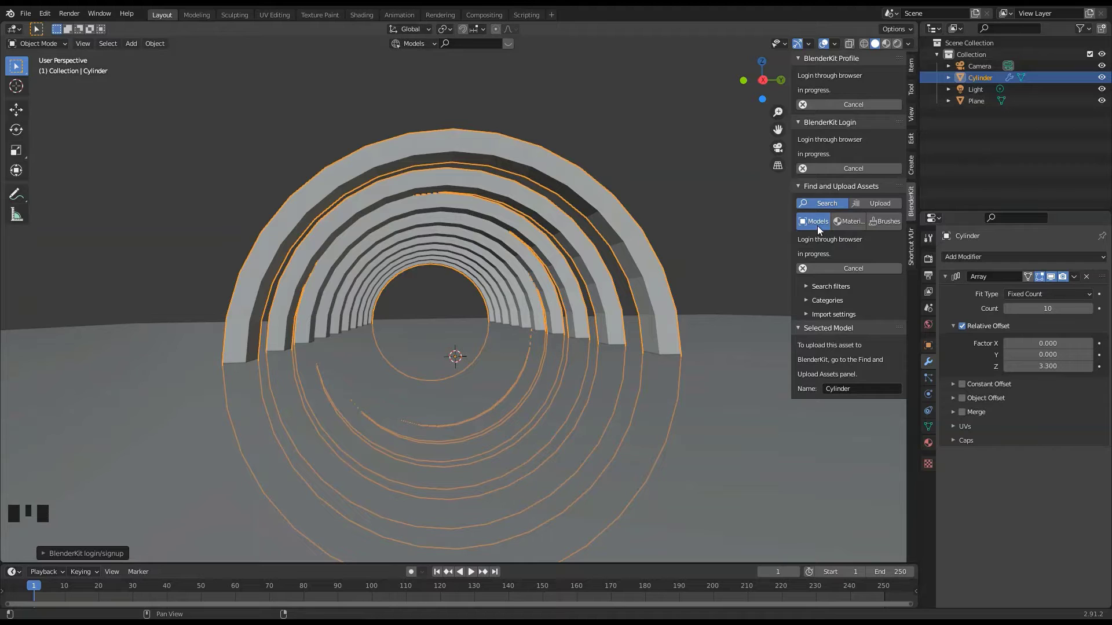
Browse BlenderKit Models by category and drag a Lamborghini Aventador into the scene.
{"action": "left_click", "coordinate": [819, 225]}
{"action": "left_click", "coordinate": [850, 219]}
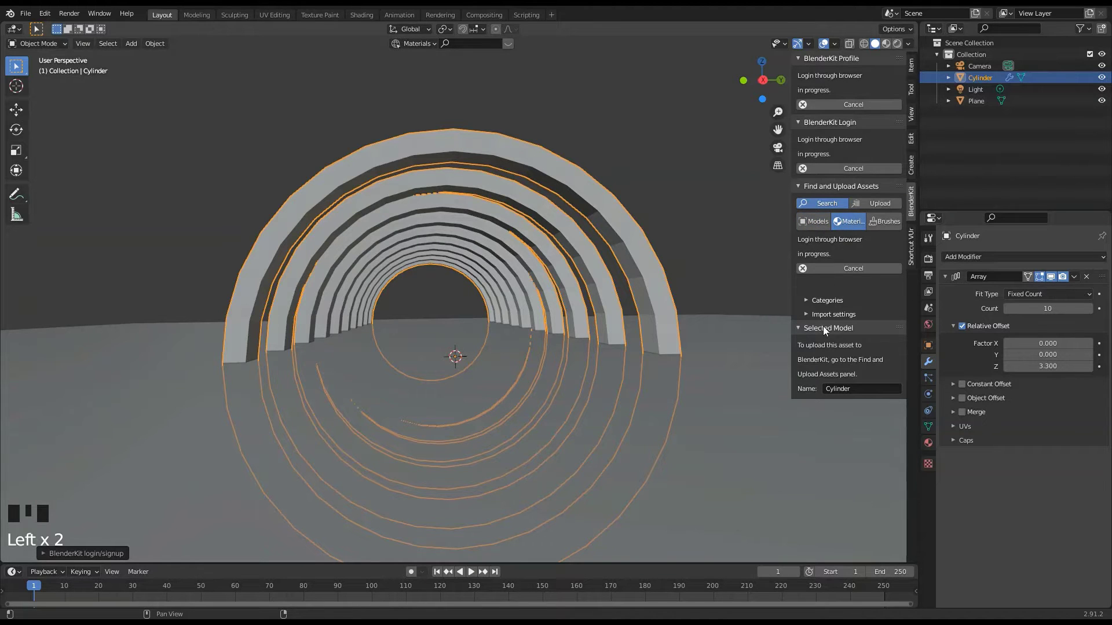
{"action": "left_click_drag", "start_coordinate": [817, 228], "coordinate": [807, 267]}
{"action": "left_click_drag", "start_coordinate": [810, 300], "coordinate": [184, 151]}
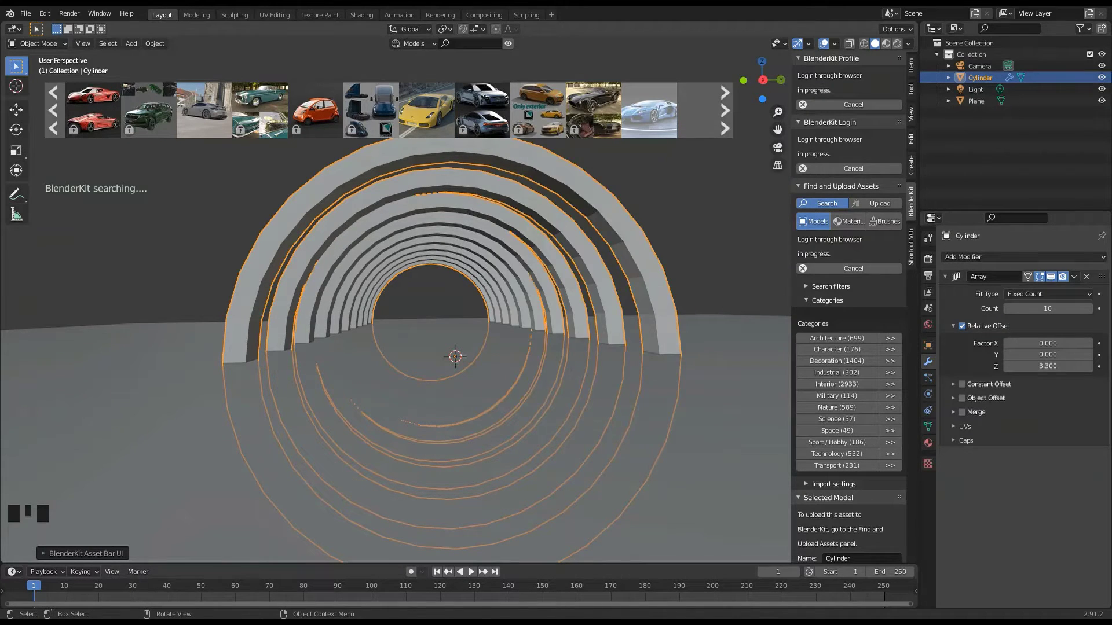
{"action": "scroll", "scroll_direction": "down", "scroll_amount": 3}
{"action": "scroll", "scroll_direction": "down", "scroll_amount": 3}
{"action": "left_click_drag", "start_coordinate": [379, 345], "coordinate": [429, 348]}
Drag a second Lamborghini Aventador from the library into the scene beneath the tunnel.
{"action": "scroll", "scroll_direction": "up", "scroll_amount": 3}
{"action": "middle_click", "coordinate": [450, 325]}
{"action": "scroll", "scroll_direction": "up", "scroll_amount": 3}
{"action": "scroll", "scroll_direction": "down", "scroll_amount": 3}
{"action": "left_click_drag", "start_coordinate": [441, 356], "coordinate": [372, 362]}
{"action": "scroll", "scroll_direction": "down", "scroll_amount": 3}
{"action": "scroll", "scroll_direction": "up", "scroll_amount": 3}
{"action": "scroll", "scroll_direction": "up", "scroll_amount": 3}
{"action": "scroll", "scroll_direction": "up", "scroll_amount": 3}
{"action": "scroll", "scroll_direction": "up", "scroll_amount": 3}
{"action": "left_click_drag", "start_coordinate": [408, 347], "coordinate": [377, 348]}
{"action": "scroll", "scroll_direction": "down", "scroll_amount": 3}
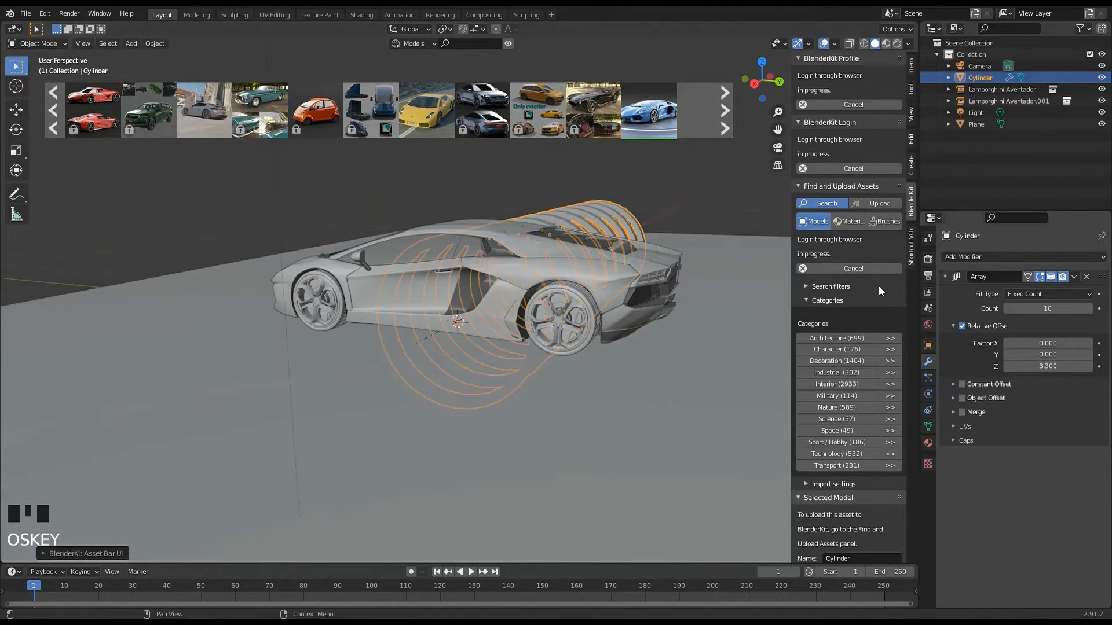
Shrink the first Lamborghini Aventador to about 0.2 and move it along the tunnel.
{"action": "left_click_drag", "start_coordinate": [527, 330], "coordinate": [628, 281]}
{"action": "left_click", "coordinate": [627, 281]}
{"action": "left_click_drag", "start_coordinate": [635, 266], "coordinate": [694, 311]}
{"action": "key", "text": "s"}
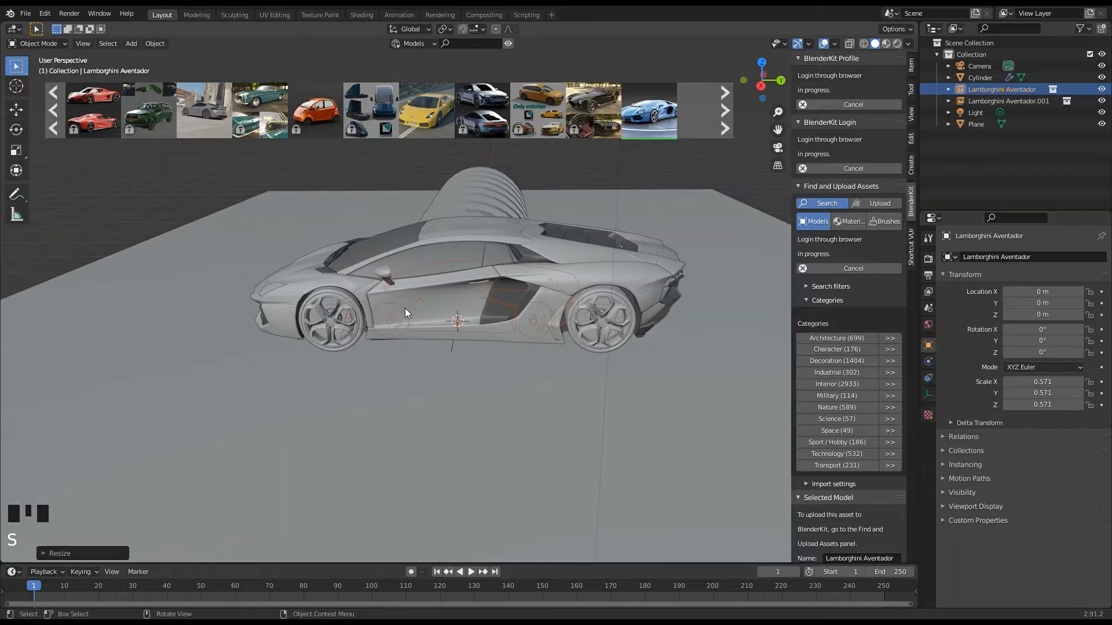
{"action": "left_click_drag", "start_coordinate": [32, 115], "coordinate": [492, 322]}
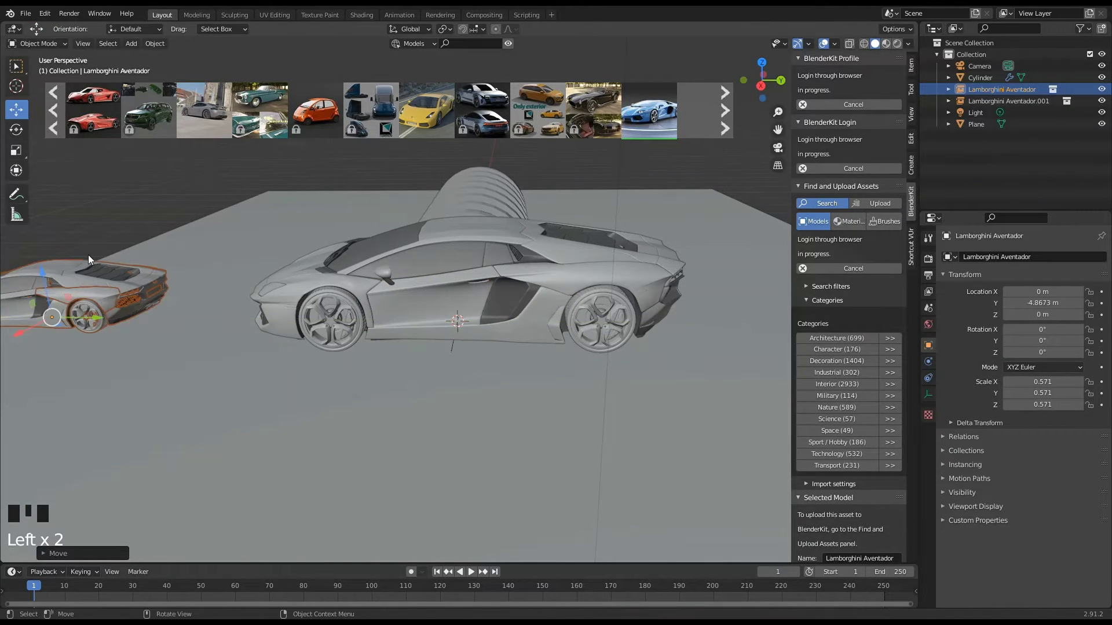
Select the second car, dismiss the delete prompt, and move it into the tunnel.
{"action": "left_click", "coordinate": [476, 325]}
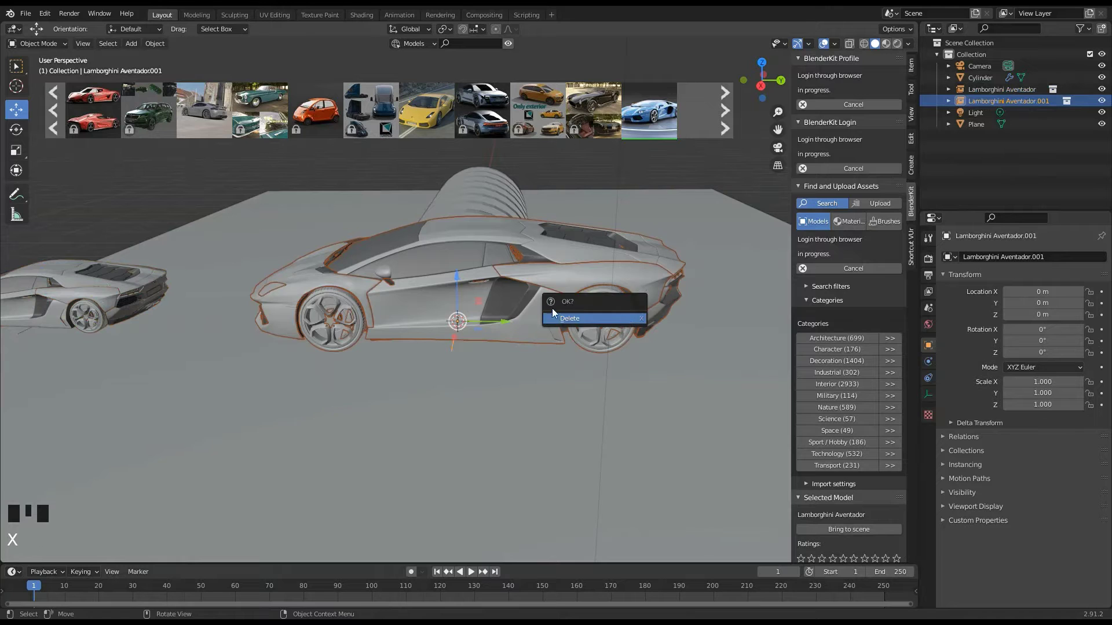
{"action": "left_click", "coordinate": [714, 276]}
{"action": "left_click", "coordinate": [576, 279]}
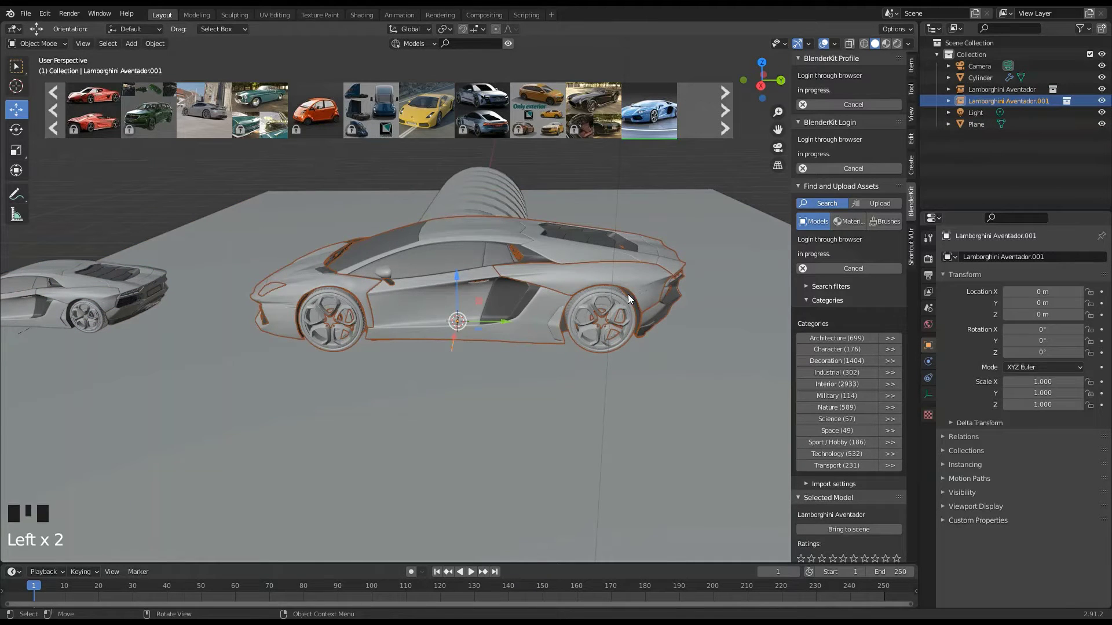
{"action": "scroll", "scroll_direction": "up", "scroll_amount": 3}
{"action": "left_click_drag", "start_coordinate": [509, 270], "coordinate": [440, 335]}
{"action": "left_click", "coordinate": [440, 335]}
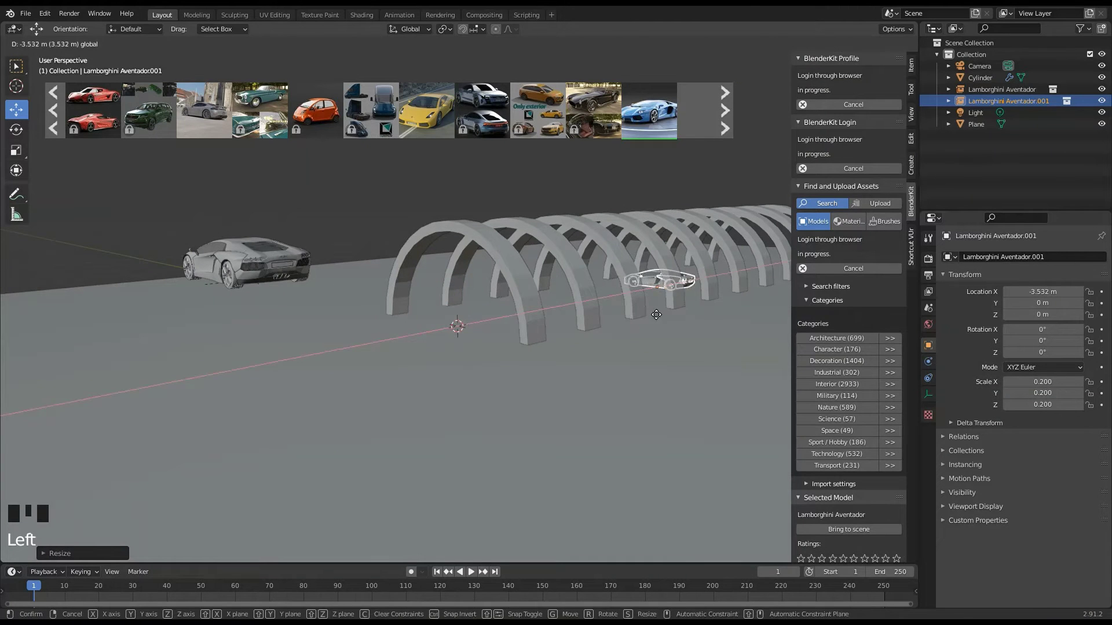
Reselect the first car and resize it slightly larger on the tunnel floor.
{"action": "left_click", "coordinate": [263, 260]}
{"action": "left_click_drag", "start_coordinate": [364, 296], "coordinate": [110, 333]}
{"action": "scroll", "scroll_direction": "down", "scroll_amount": 3}
{"action": "left_click", "coordinate": [188, 333]}
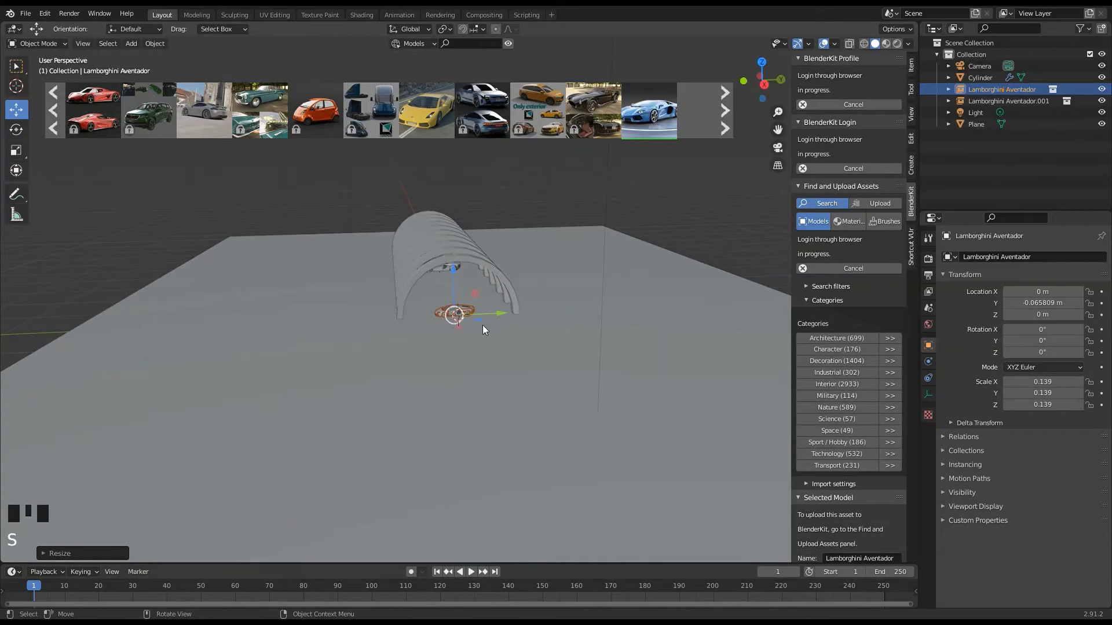
{"action": "scroll", "scroll_direction": "up", "scroll_amount": 3}
{"action": "middle_click", "coordinate": [484, 317]}
{"action": "scroll", "scroll_direction": "up", "scroll_amount": 3}
{"action": "left_click_drag", "start_coordinate": [470, 344], "coordinate": [437, 363]}
{"action": "left_click", "coordinate": [437, 363]}
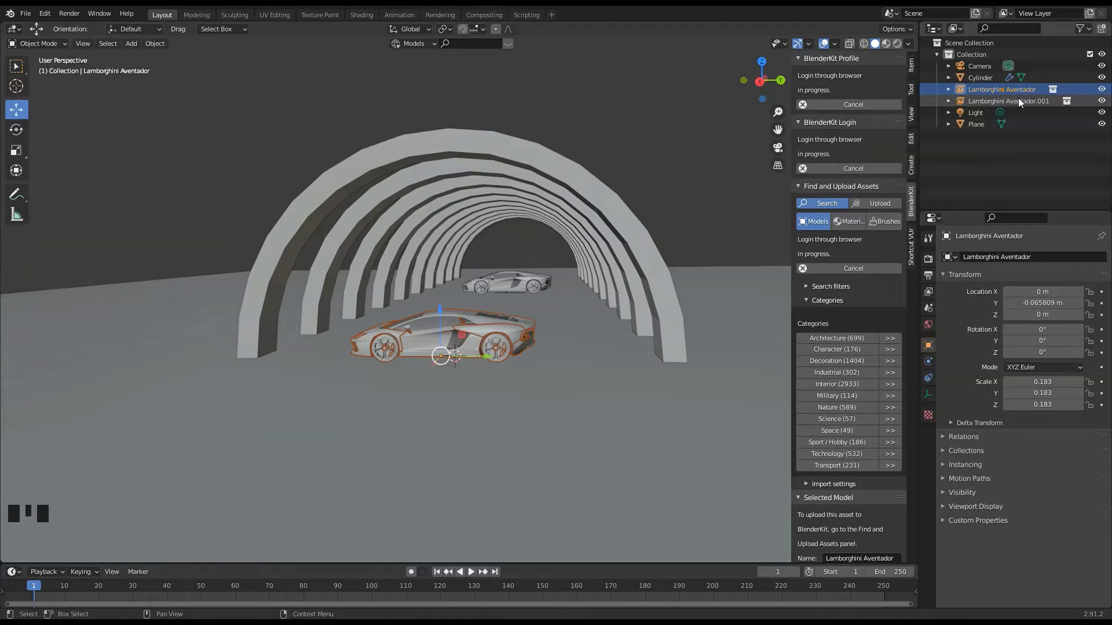
Move the first car inside the tunnel and rotate it about 161° around Z.
{"action": "left_click_drag", "start_coordinate": [679, 326], "coordinate": [423, 355]}
{"action": "left_click", "coordinate": [423, 356]}
{"action": "scroll", "scroll_direction": "up", "scroll_amount": 3}
{"action": "left_click_drag", "start_coordinate": [590, 273], "coordinate": [541, 293]}
{"action": "scroll", "scroll_direction": "up", "scroll_amount": 3}
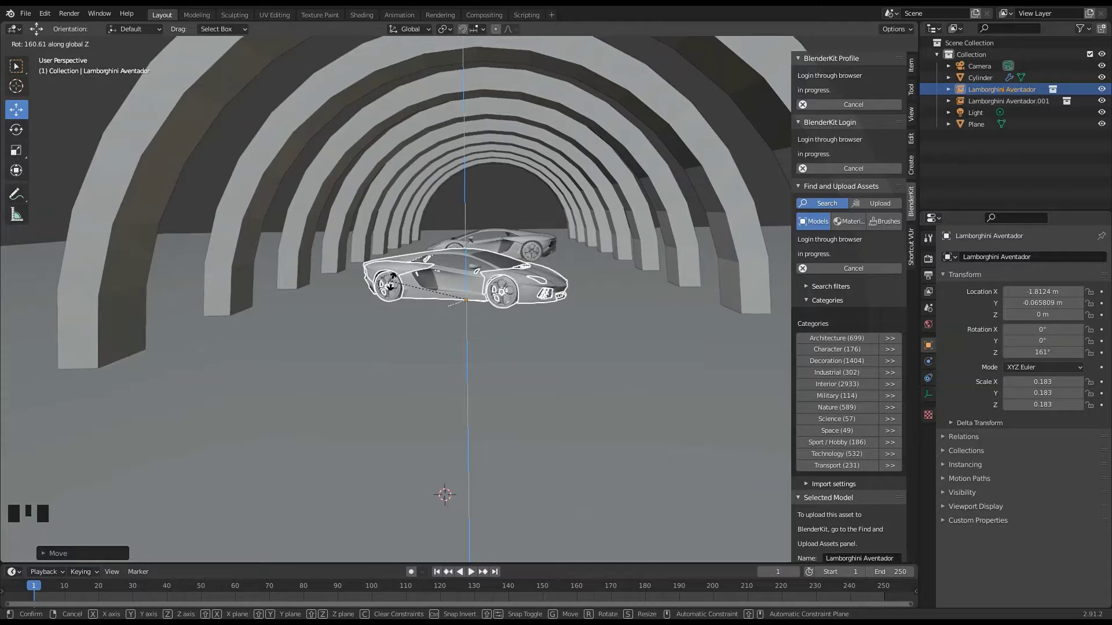
{"action": "left_click_drag", "start_coordinate": [562, 269], "coordinate": [573, 224]}
Rotate the second car about 91.7° around Z so it faces down the tunnel.
{"action": "left_click", "coordinate": [573, 224]}
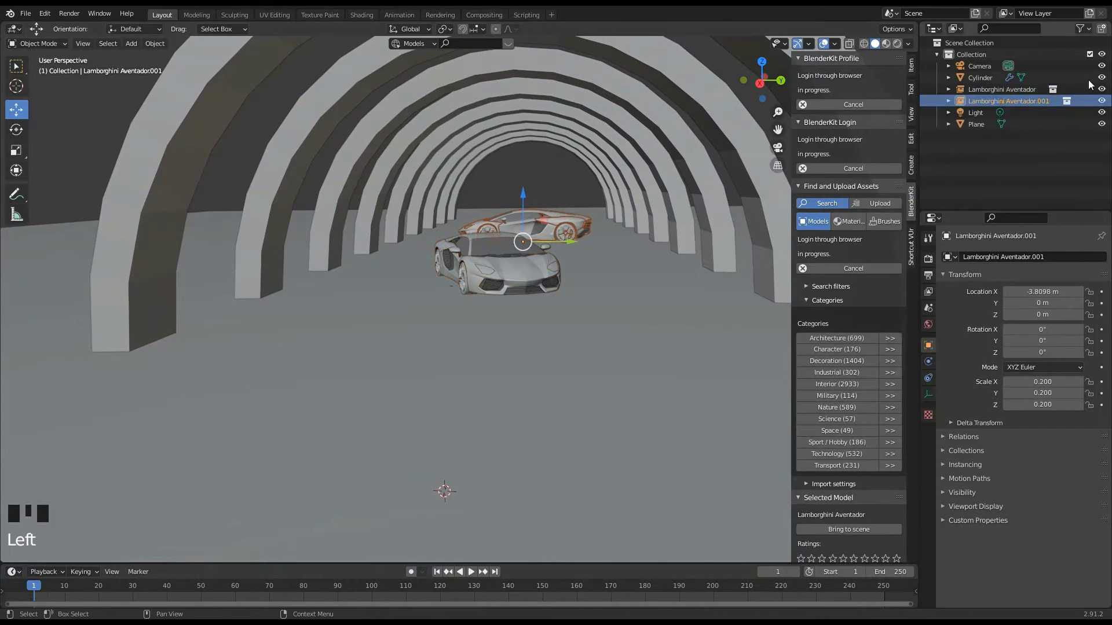
{"action": "left_click_drag", "start_coordinate": [637, 183], "coordinate": [542, 238]}
{"action": "left_click", "coordinate": [541, 239]}
{"action": "left_click", "coordinate": [564, 268]}
{"action": "left_click", "coordinate": [582, 204]}
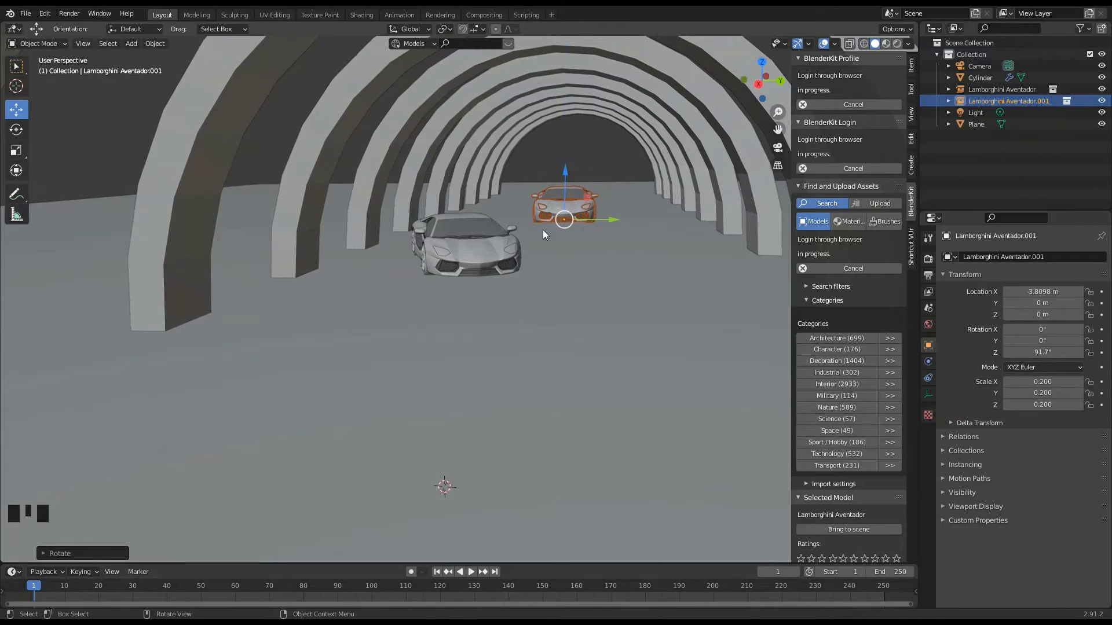
{"action": "left_click", "coordinate": [699, 291]}
Reframe the view and select the tunnel rings cylinder.
{"action": "scroll", "scroll_direction": "down", "scroll_amount": 3}
{"action": "left_click_drag", "start_coordinate": [633, 284], "coordinate": [623, 301]}
{"action": "scroll", "scroll_direction": "down", "scroll_amount": 3}
{"action": "left_click_drag", "start_coordinate": [589, 314], "coordinate": [530, 340]}
{"action": "scroll", "scroll_direction": "up", "scroll_amount": 3}
{"action": "middle_click", "coordinate": [521, 339]}
{"action": "left_click", "coordinate": [172, 240]}
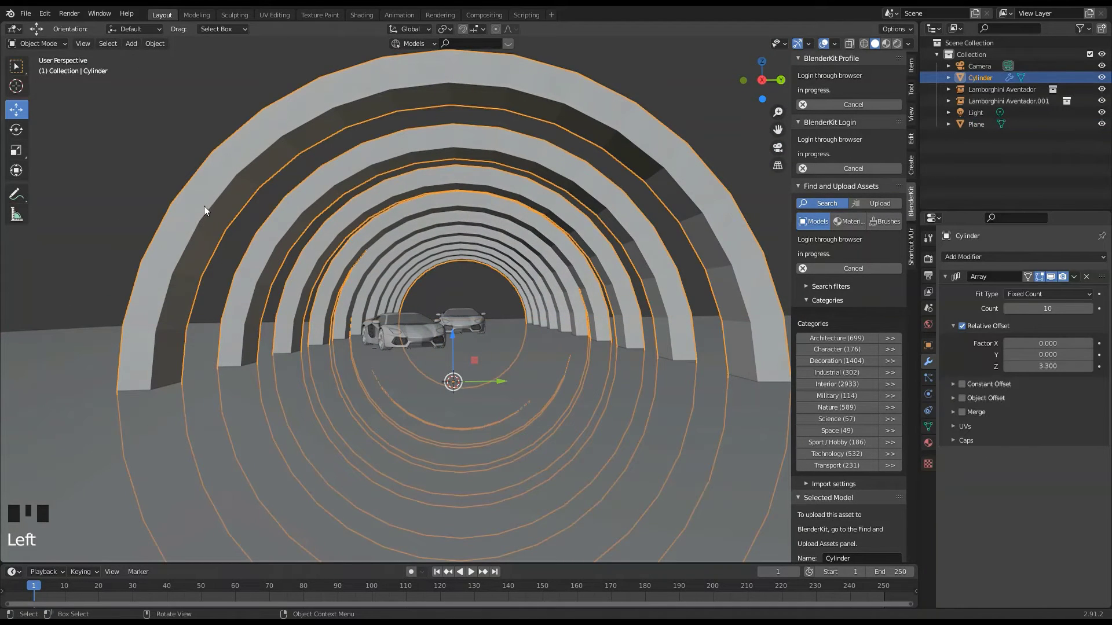
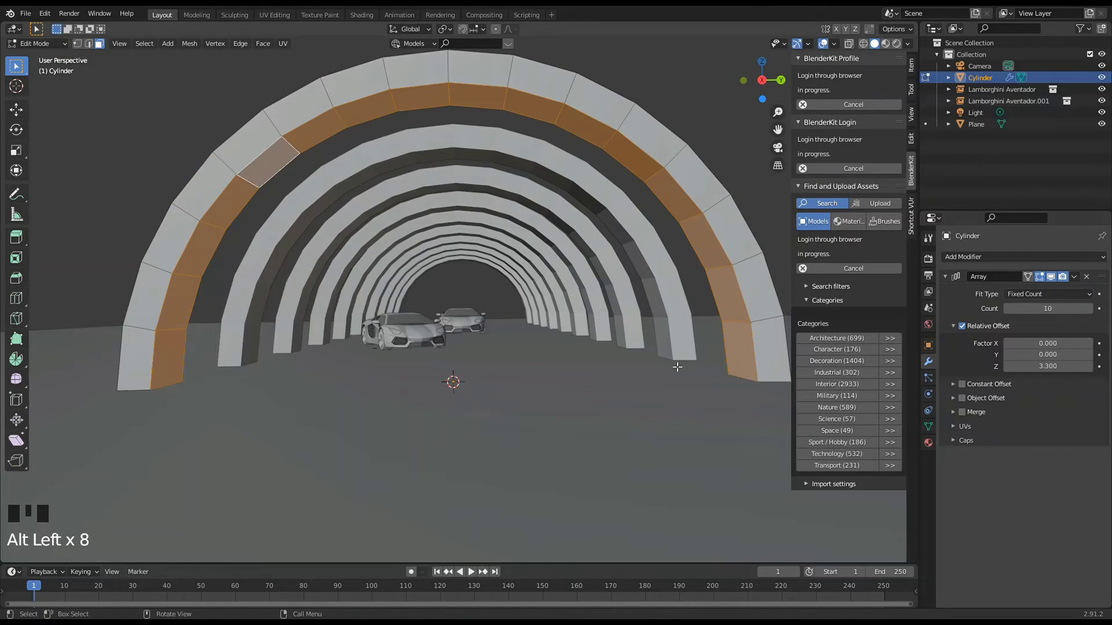
Show the Material Properties for the tunnel rings to add Material.001.
{"action": "left_click", "coordinate": [929, 446]}
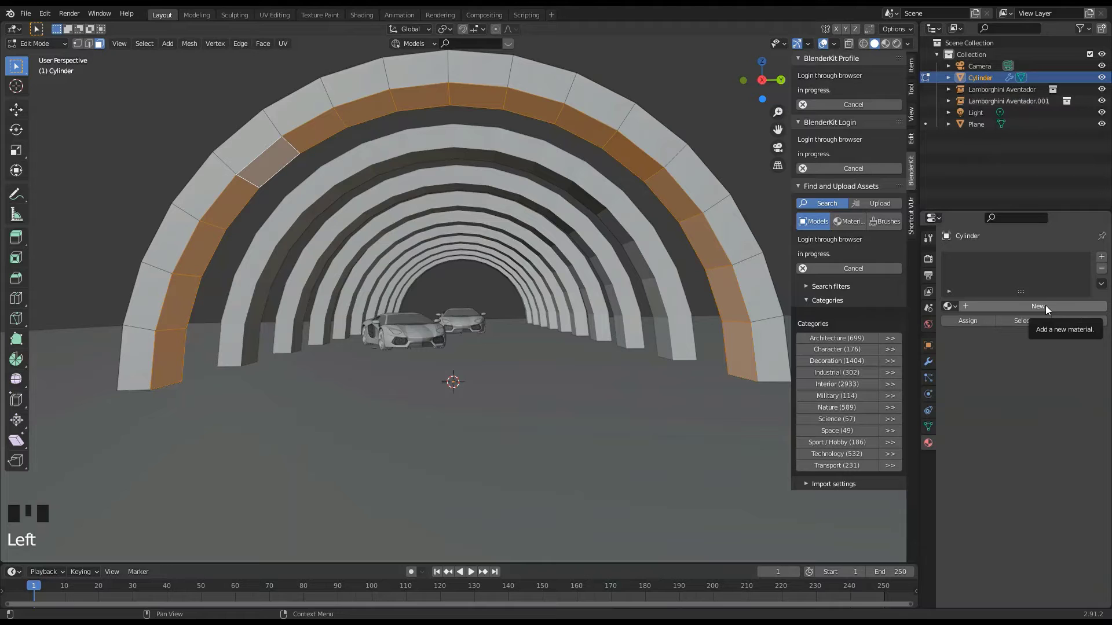
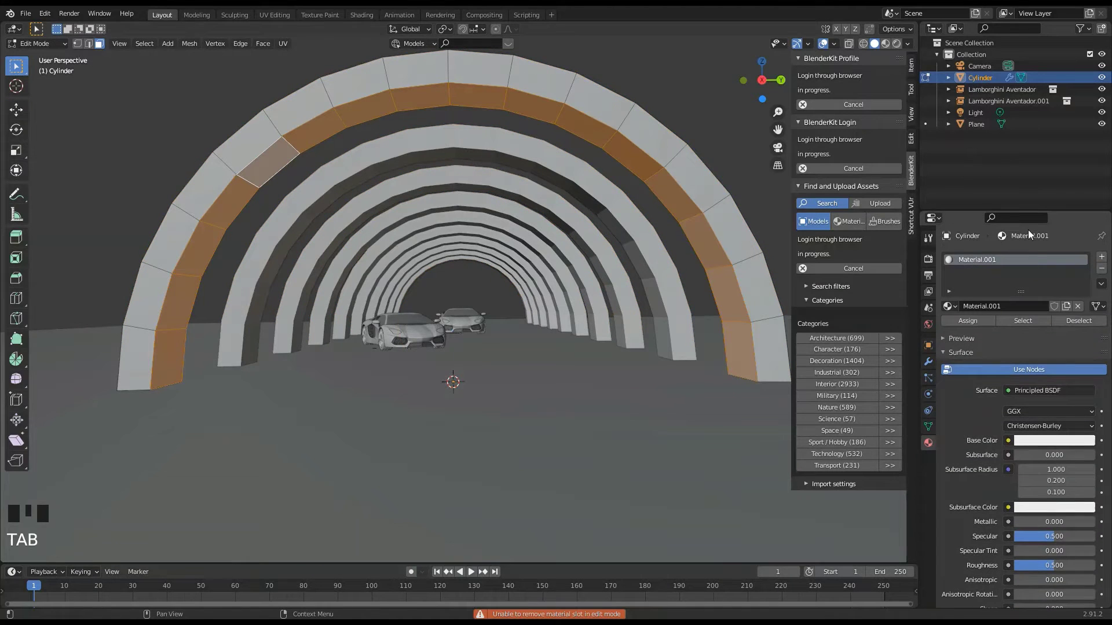
Set the ring material's Emission colour to white with brightness near 1.
{"action": "left_click_drag", "start_coordinate": [1101, 256], "coordinate": [1030, 408]}
{"action": "scroll", "scroll_direction": "down", "scroll_amount": 3}
{"action": "scroll", "scroll_direction": "down", "scroll_amount": 3}
{"action": "left_click", "coordinate": [1069, 367]}
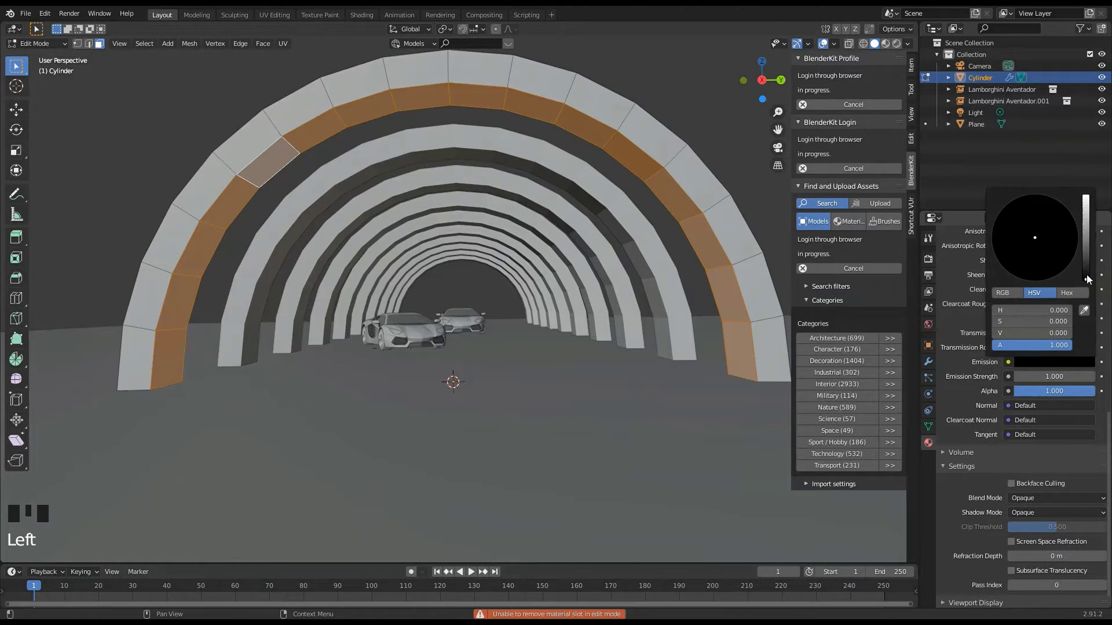
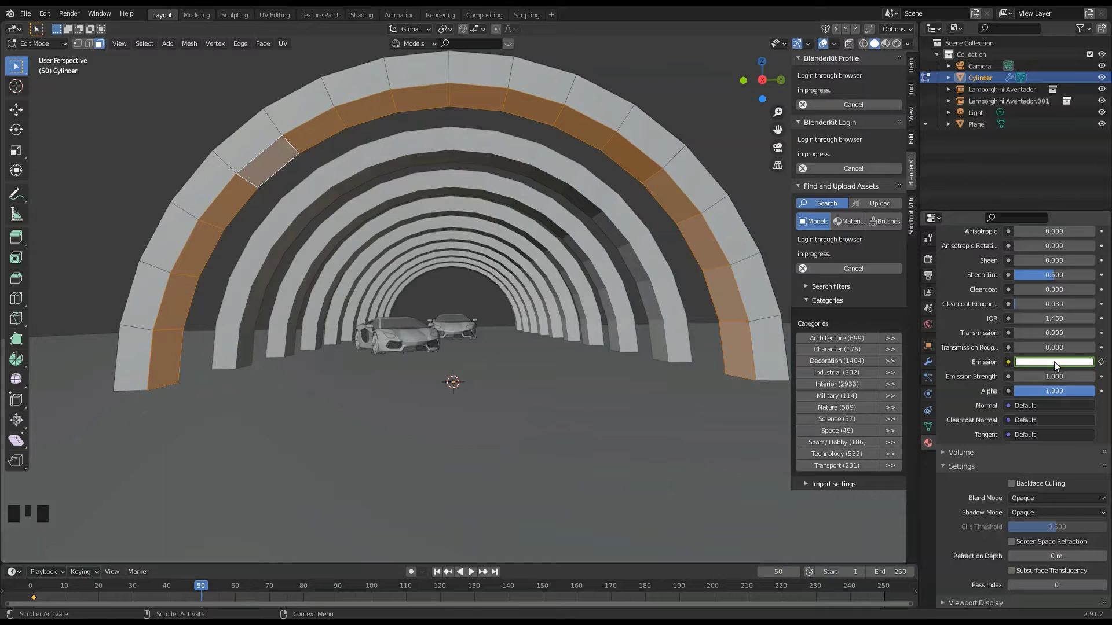
{"action": "left_click_drag", "start_coordinate": [1056, 366], "coordinate": [1089, 365]}
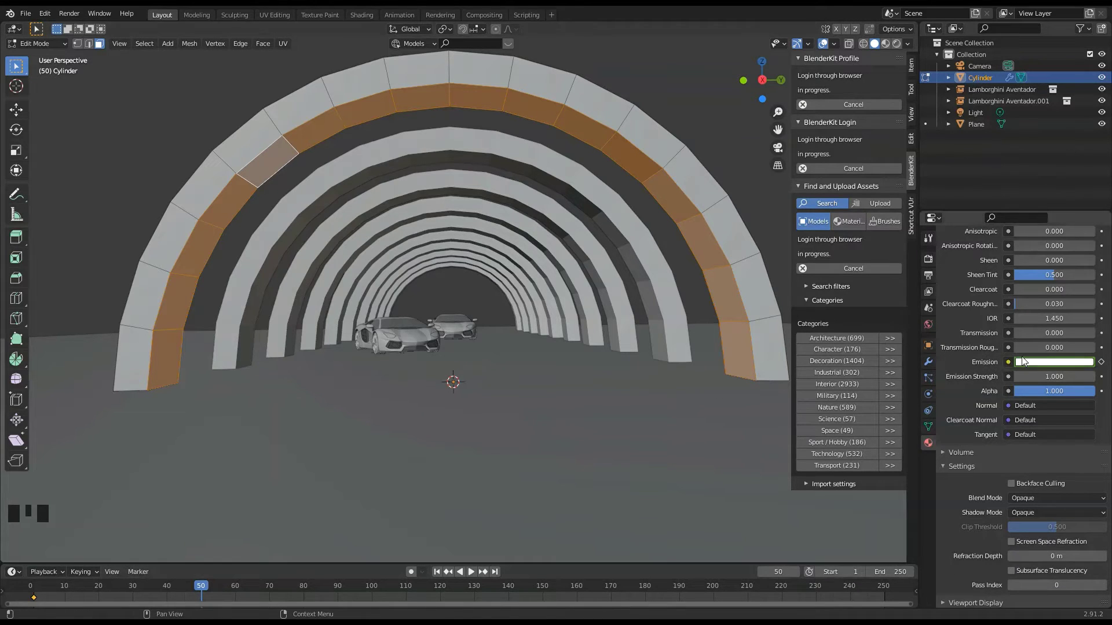
{"action": "left_click_drag", "start_coordinate": [1026, 361], "coordinate": [185, 596]}
{"action": "left_click_drag", "start_coordinate": [185, 596], "coordinate": [1054, 367]}
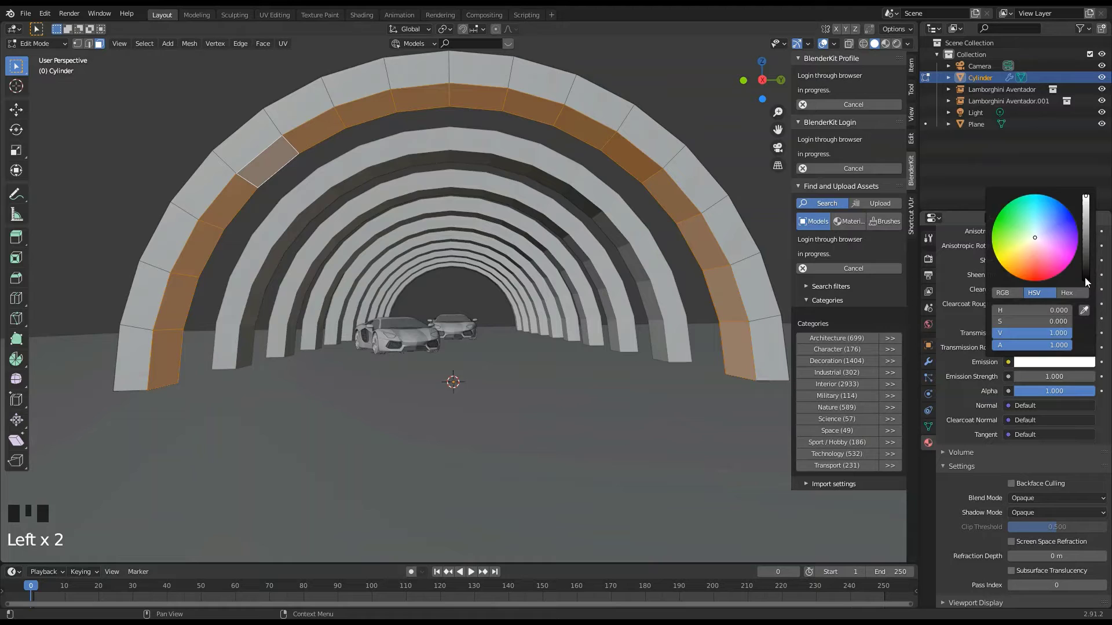
{"action": "left_click", "coordinate": [1033, 367]}
{"action": "left_click_drag", "start_coordinate": [1033, 367], "coordinate": [203, 593]}
{"action": "left_click_drag", "start_coordinate": [204, 593], "coordinate": [1039, 365]}
{"action": "left_click_drag", "start_coordinate": [1039, 365], "coordinate": [1074, 364]}
{"action": "left_click", "coordinate": [1074, 365]}
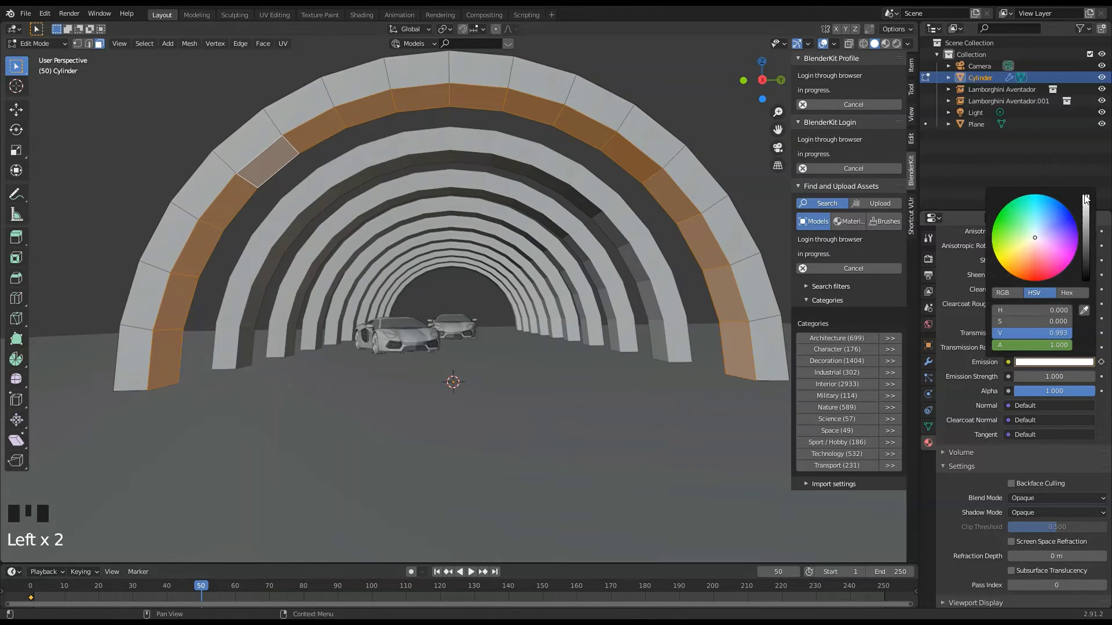
{"action": "left_click_drag", "start_coordinate": [1065, 371], "coordinate": [1094, 366]}
{"action": "left_click_drag", "start_coordinate": [1092, 364], "coordinate": [196, 589]}
{"action": "left_click_drag", "start_coordinate": [196, 589], "coordinate": [971, 120]}
Return to Object Mode and navigate the view to locate the scene's default light.
{"action": "scroll", "scroll_direction": "down", "scroll_amount": 3}
{"action": "scroll", "scroll_direction": "up", "scroll_amount": 3}
{"action": "key", "text": "Tab"}
{"action": "scroll", "scroll_direction": "down", "scroll_amount": 3}
{"action": "left_click_drag", "start_coordinate": [434, 218], "coordinate": [521, 237]}
{"action": "scroll", "scroll_direction": "down", "scroll_amount": 3}
{"action": "scroll", "scroll_direction": "up", "scroll_amount": 3}
{"action": "left_click_drag", "start_coordinate": [429, 179], "coordinate": [438, 192]}
{"action": "scroll", "scroll_direction": "down", "scroll_amount": 3}
{"action": "left_click_drag", "start_coordinate": [488, 132], "coordinate": [500, 274]}
{"action": "scroll", "scroll_direction": "up", "scroll_amount": 3}
{"action": "scroll", "scroll_direction": "up", "scroll_amount": 3}
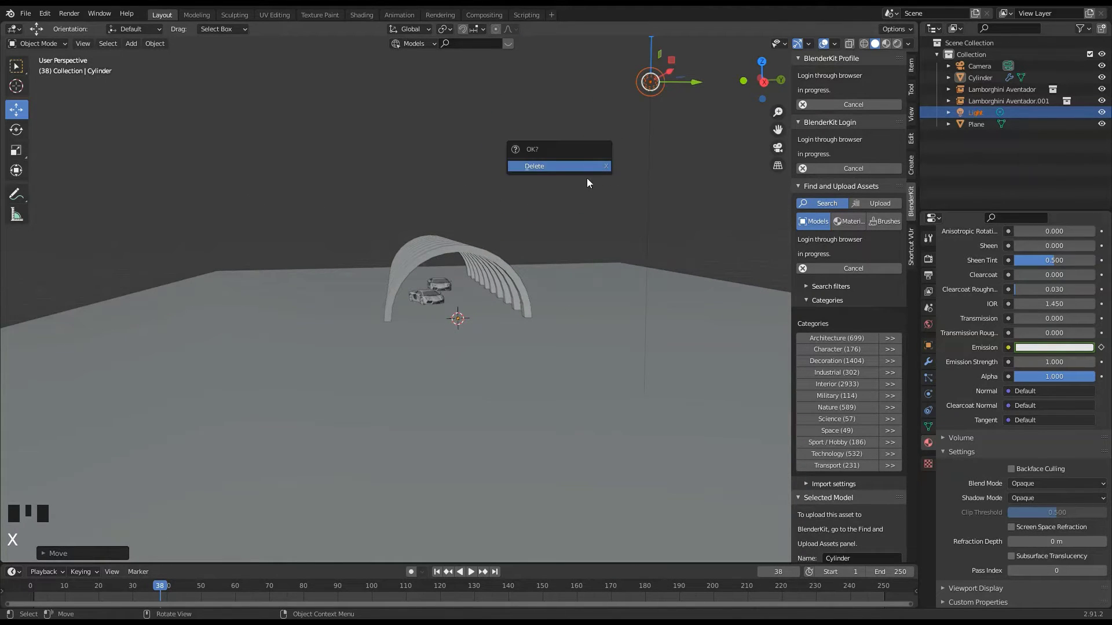
Delete the default light, add a Spot light and raise it along Z inside the tunnel.
{"action": "left_click_drag", "start_coordinate": [480, 248], "coordinate": [479, 284]}
{"action": "scroll", "scroll_direction": "up", "scroll_amount": 3}
{"action": "left_click_drag", "start_coordinate": [491, 281], "coordinate": [477, 278]}
{"action": "key", "text": "shift+a"}
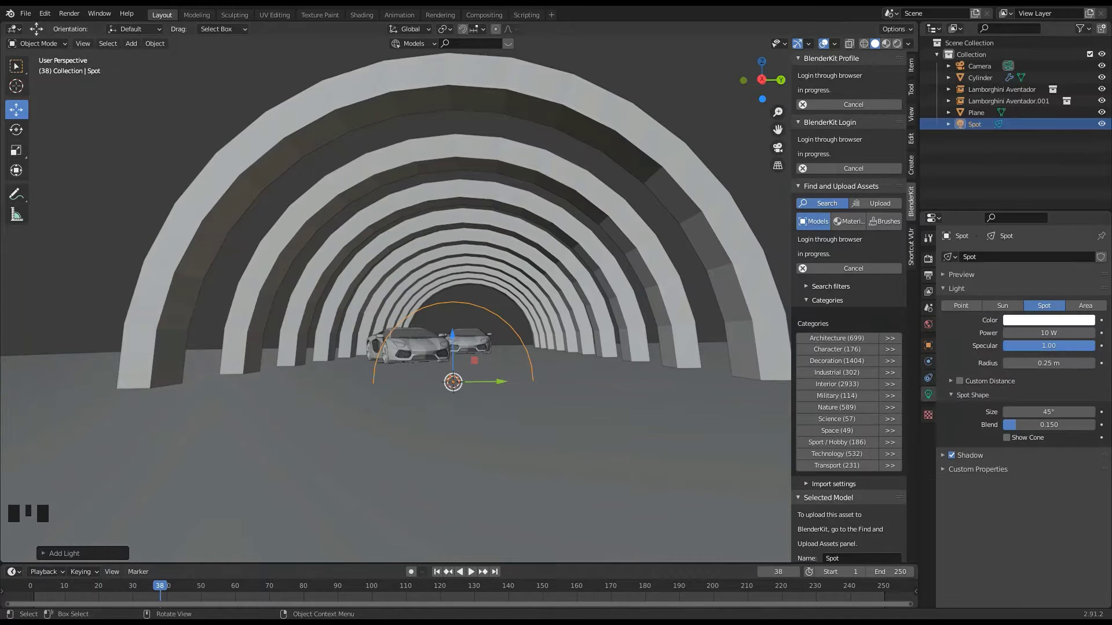
{"action": "left_click", "coordinate": [456, 347]}
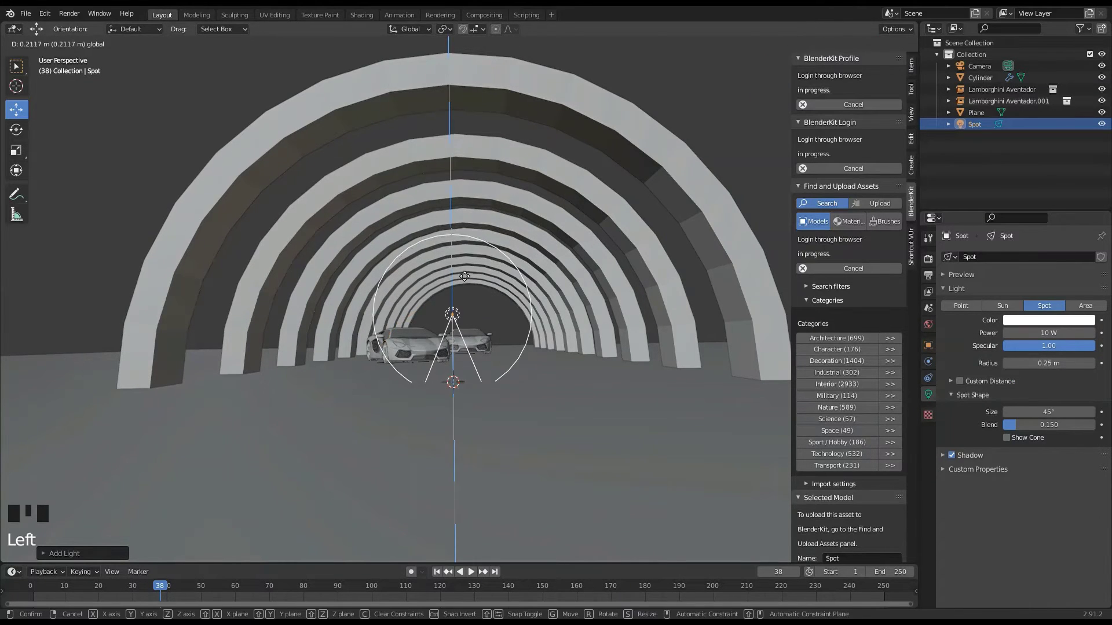
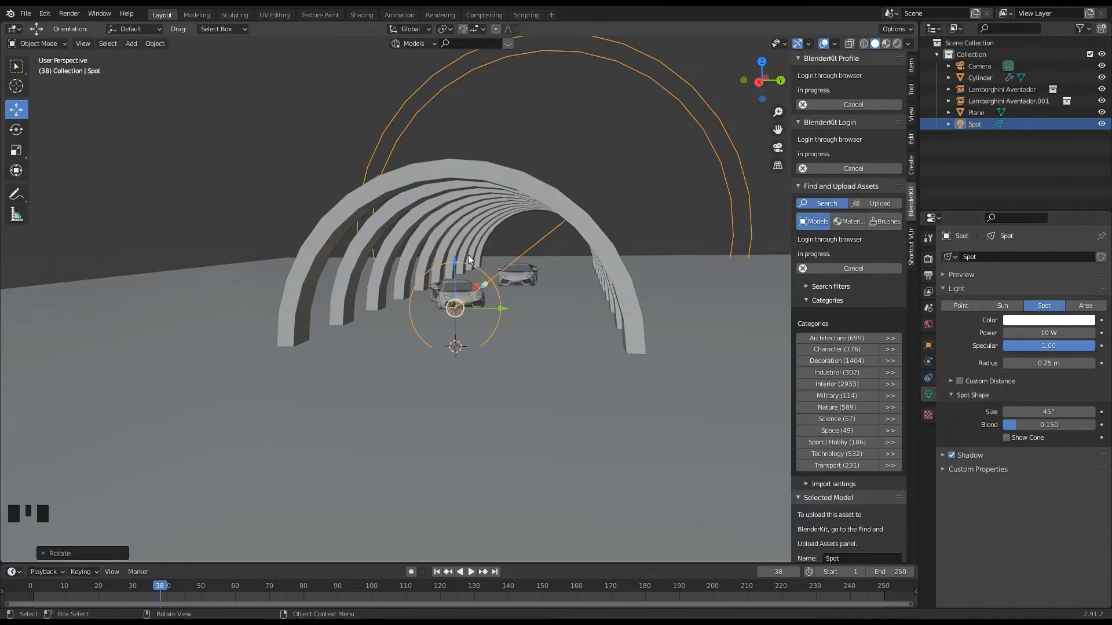
Tilt the spotlight toward the tunnel and set it to 26.3 W with a pink colour.
{"action": "left_click_drag", "start_coordinate": [552, 262], "coordinate": [670, 297]}
{"action": "key", "text": "s"}
{"action": "left_click_drag", "start_coordinate": [517, 303], "coordinate": [553, 296]}
{"action": "key", "text": "r"}
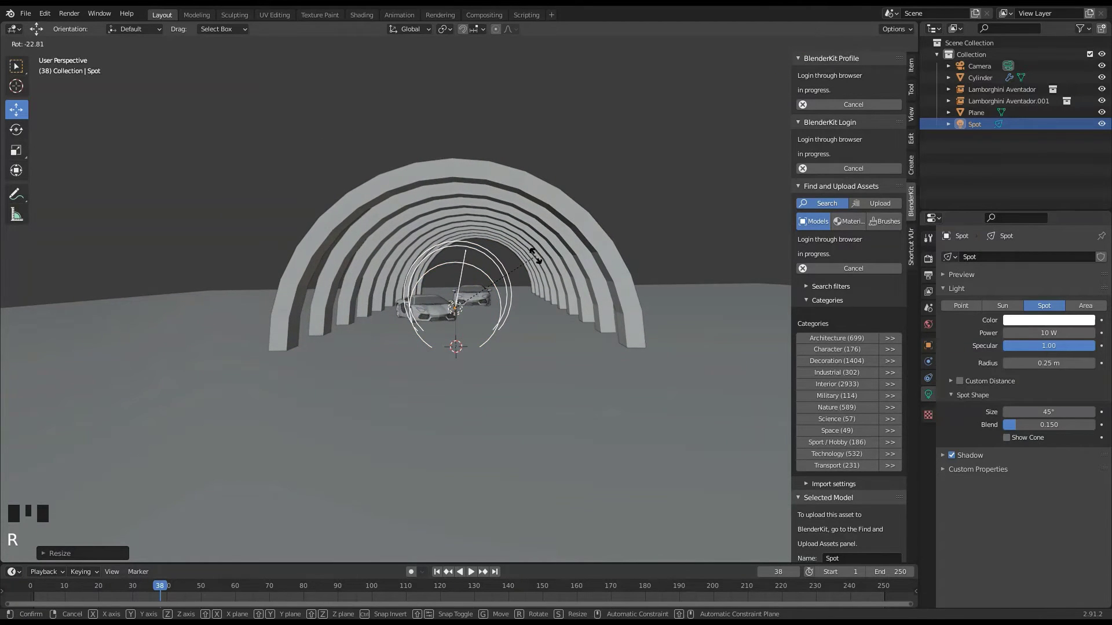
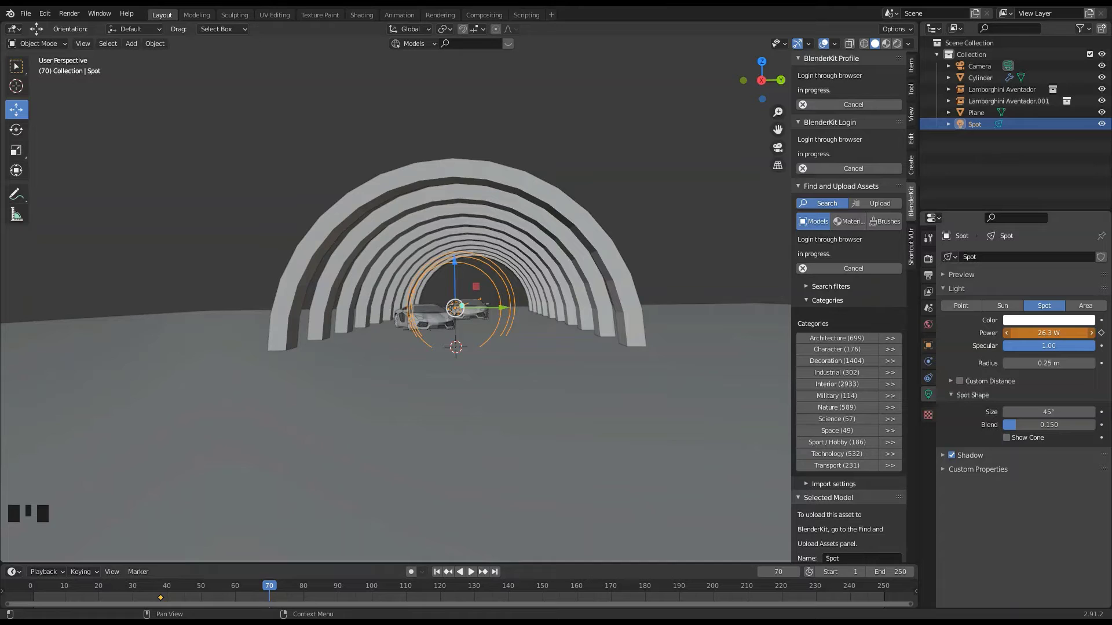
{"action": "left_click", "coordinate": [1044, 324]}
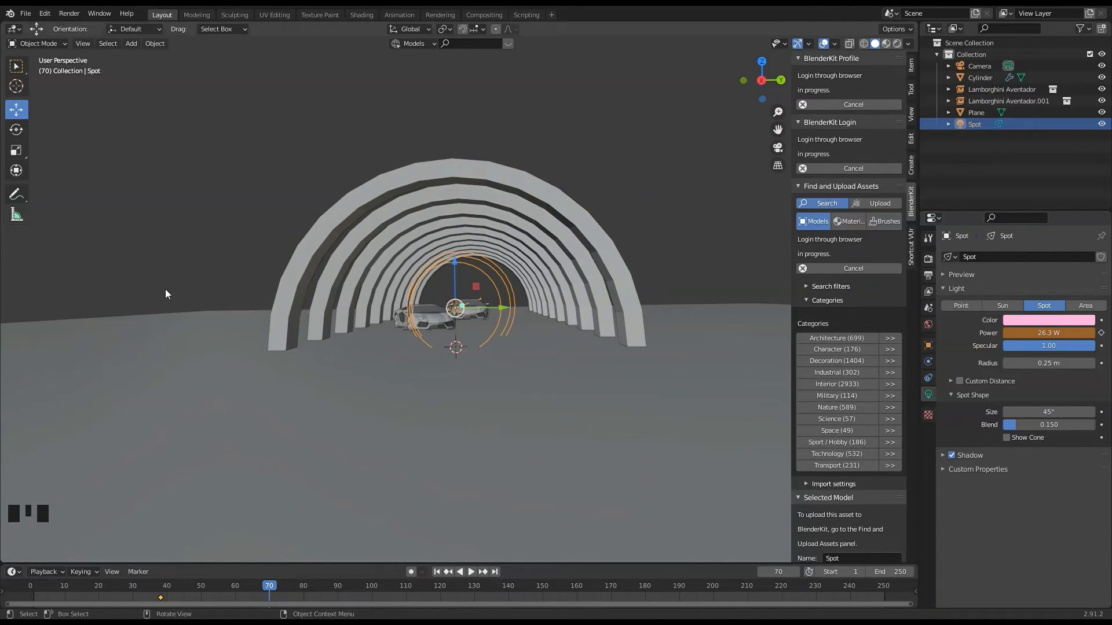
{"action": "left_click", "coordinate": [413, 385]}
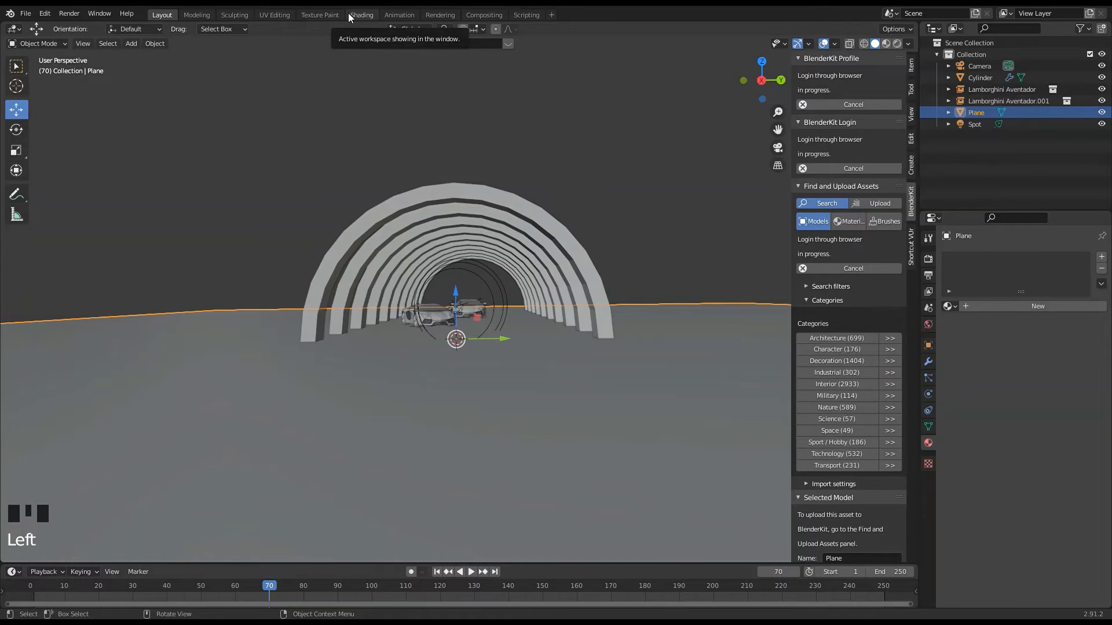
Hide the tunnel rings and both cars from the viewport, leaving the ground plane selected.
{"action": "left_click", "coordinate": [356, 244]}
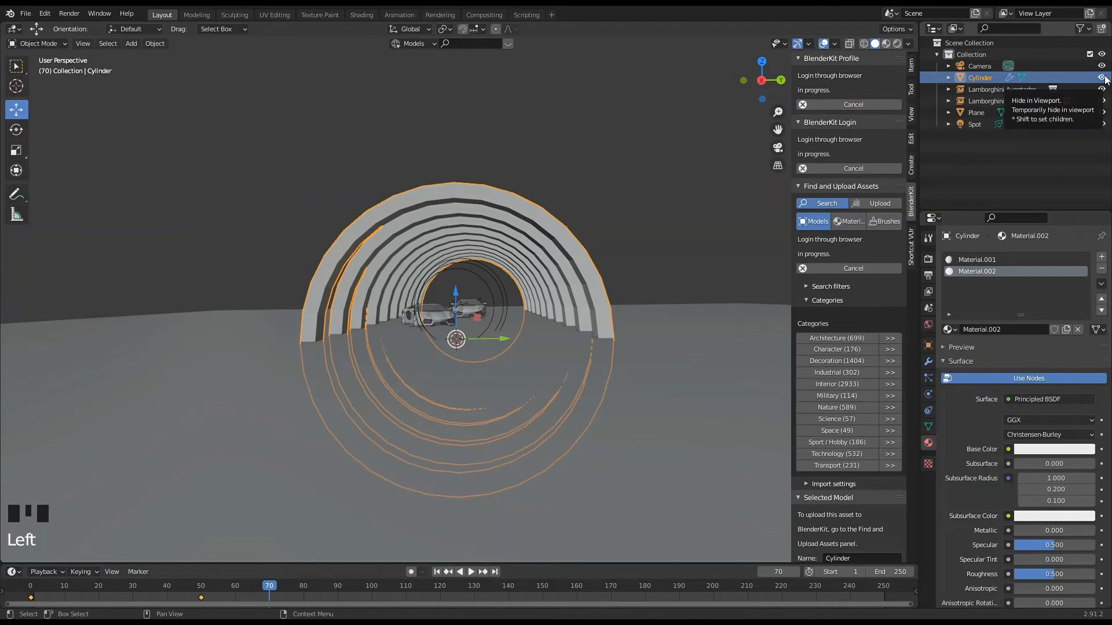
{"action": "left_click", "coordinate": [1106, 80]}
{"action": "left_click", "coordinate": [456, 321]}
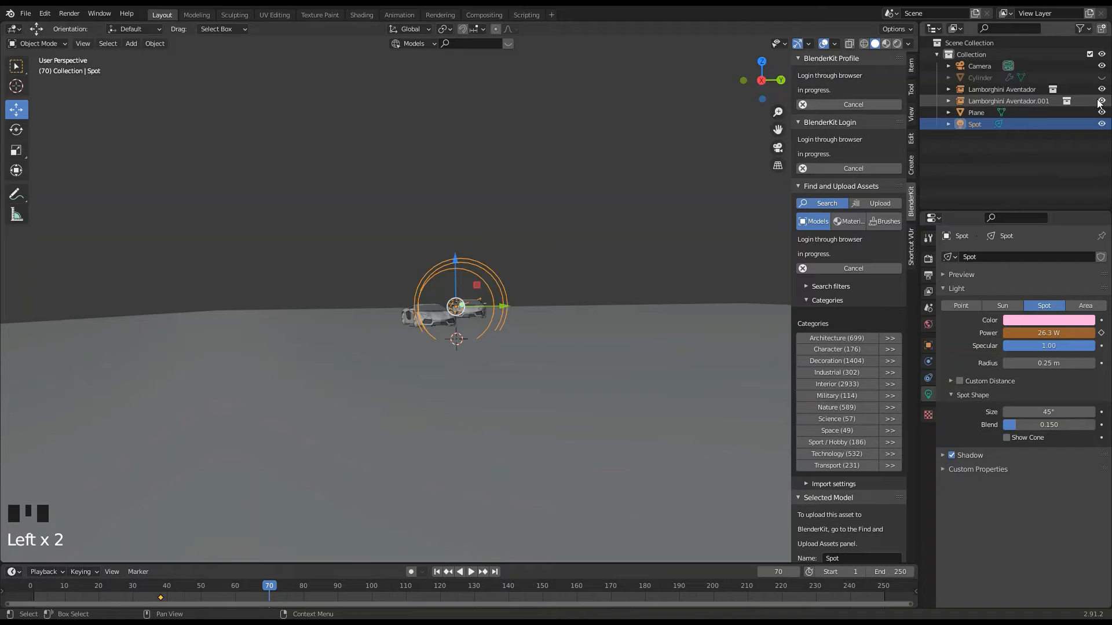
{"action": "left_click", "coordinate": [439, 316]}
{"action": "left_click", "coordinate": [1106, 90]}
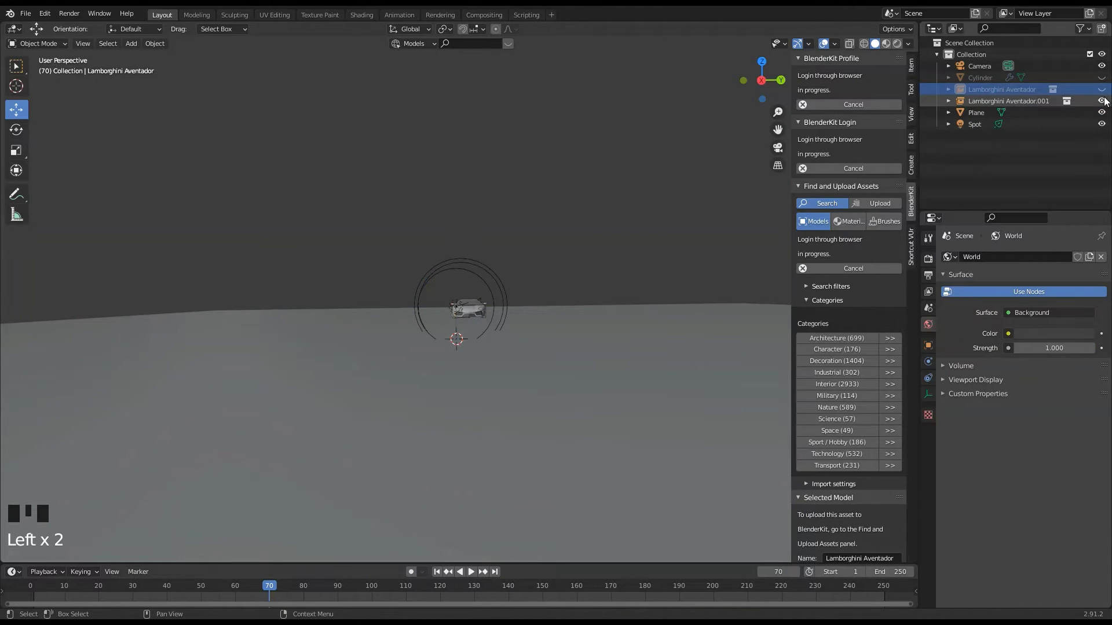
{"action": "left_click", "coordinate": [1107, 103]}
{"action": "left_click_drag", "start_coordinate": [565, 274], "coordinate": [546, 369]}
{"action": "left_click", "coordinate": [546, 369]}
In the Shading workspace set the ground plane material's Transmission to about 0.455.
{"action": "left_click", "coordinate": [374, 20]}
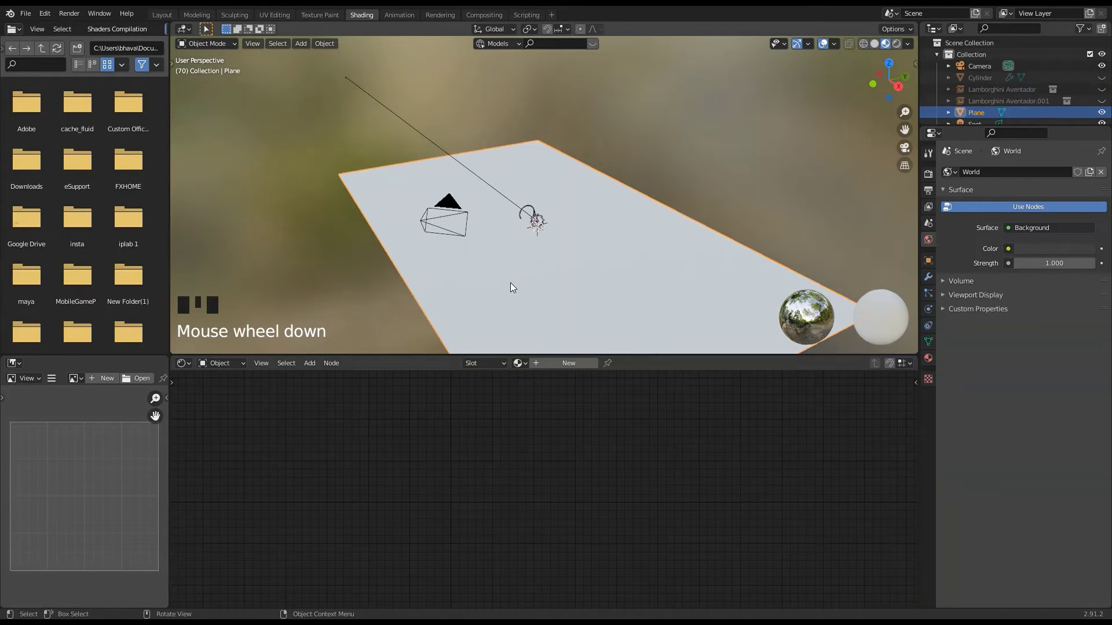
{"action": "left_click_drag", "start_coordinate": [594, 262], "coordinate": [566, 308]}
{"action": "scroll", "scroll_direction": "up", "scroll_amount": 3}
{"action": "left_click_drag", "start_coordinate": [567, 363], "coordinate": [518, 432]}
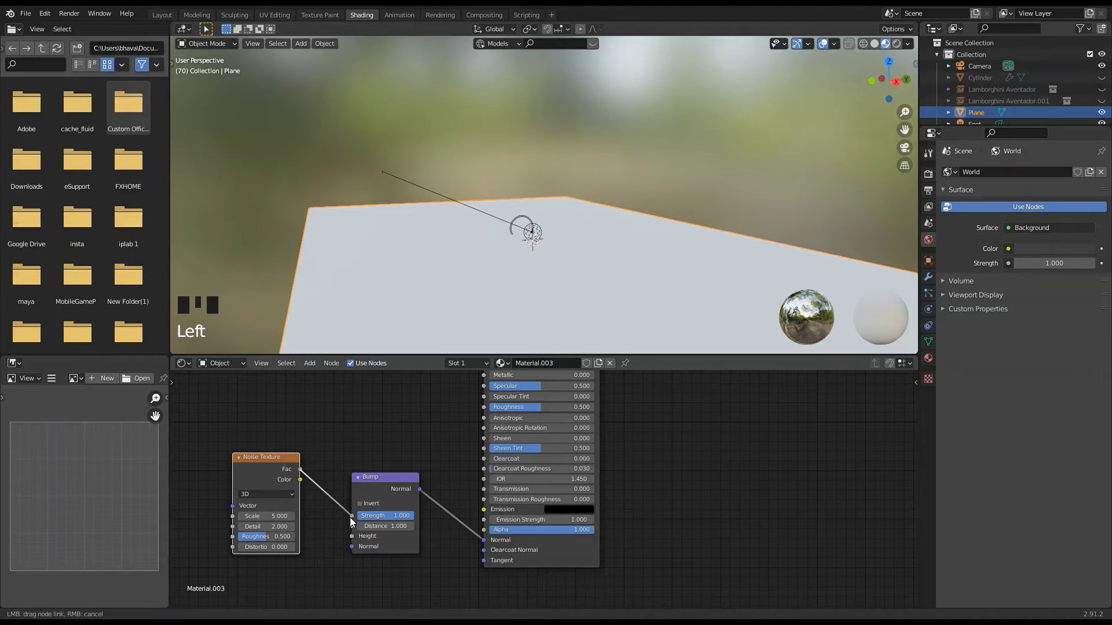
{"action": "left_click_drag", "start_coordinate": [357, 523], "coordinate": [901, 52]}
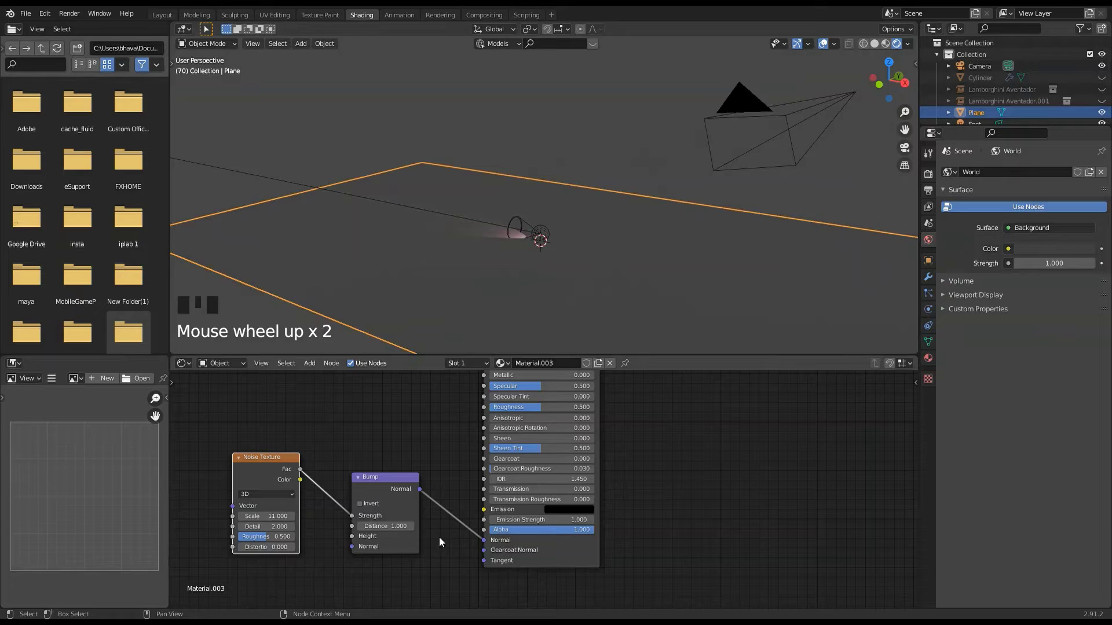
{"action": "scroll", "scroll_direction": "up", "scroll_amount": 3}
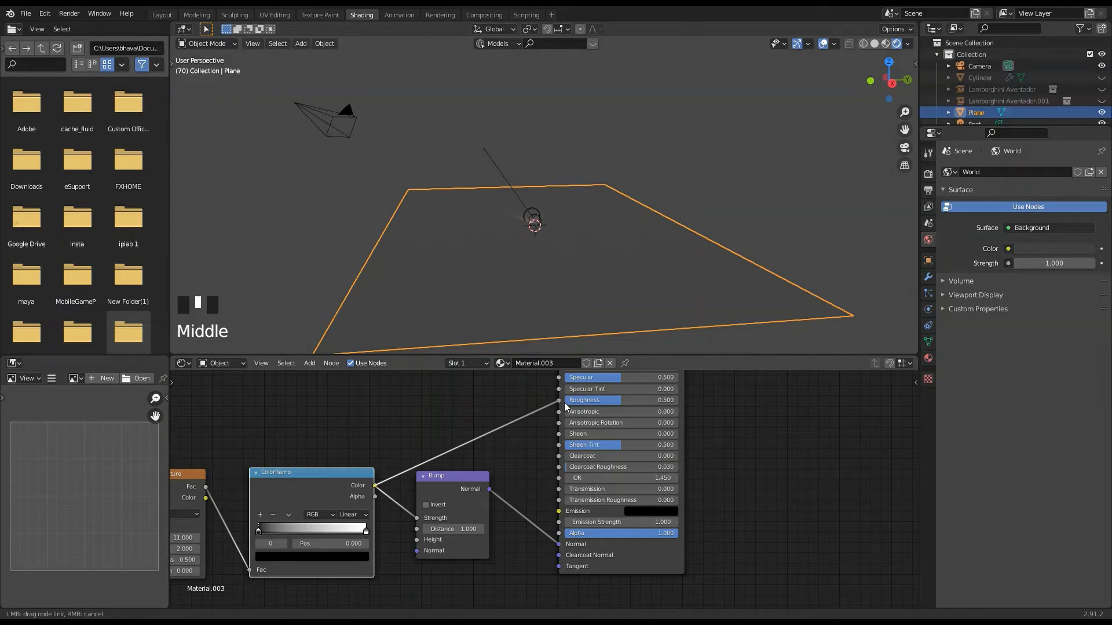
{"action": "left_click_drag", "start_coordinate": [556, 411], "coordinate": [475, 302]}
{"action": "scroll", "scroll_direction": "up", "scroll_amount": 3}
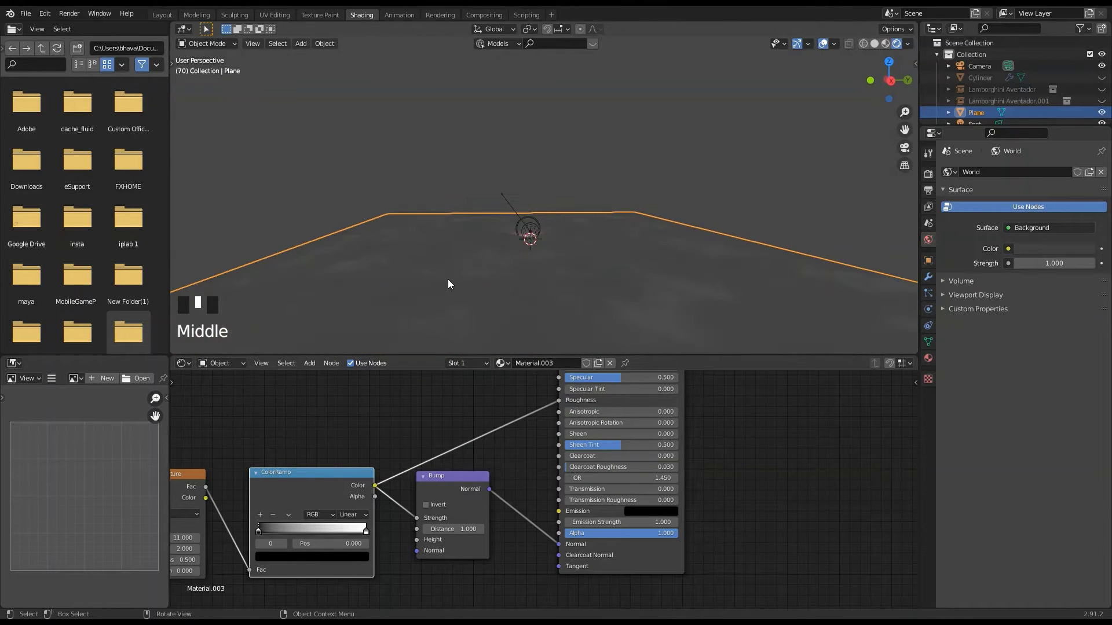
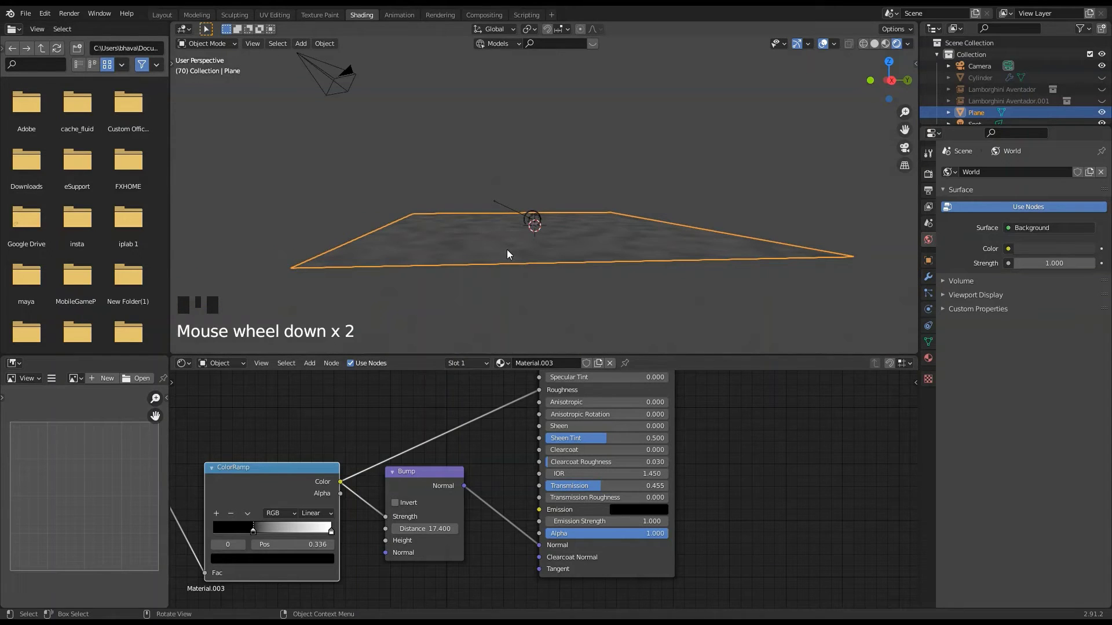
{"action": "scroll", "scroll_direction": "down", "scroll_amount": 3}
{"action": "scroll", "scroll_direction": "up", "scroll_amount": 3}
{"action": "scroll", "scroll_direction": "up", "scroll_amount": 3}
{"action": "scroll", "scroll_direction": "up", "scroll_amount": 3}
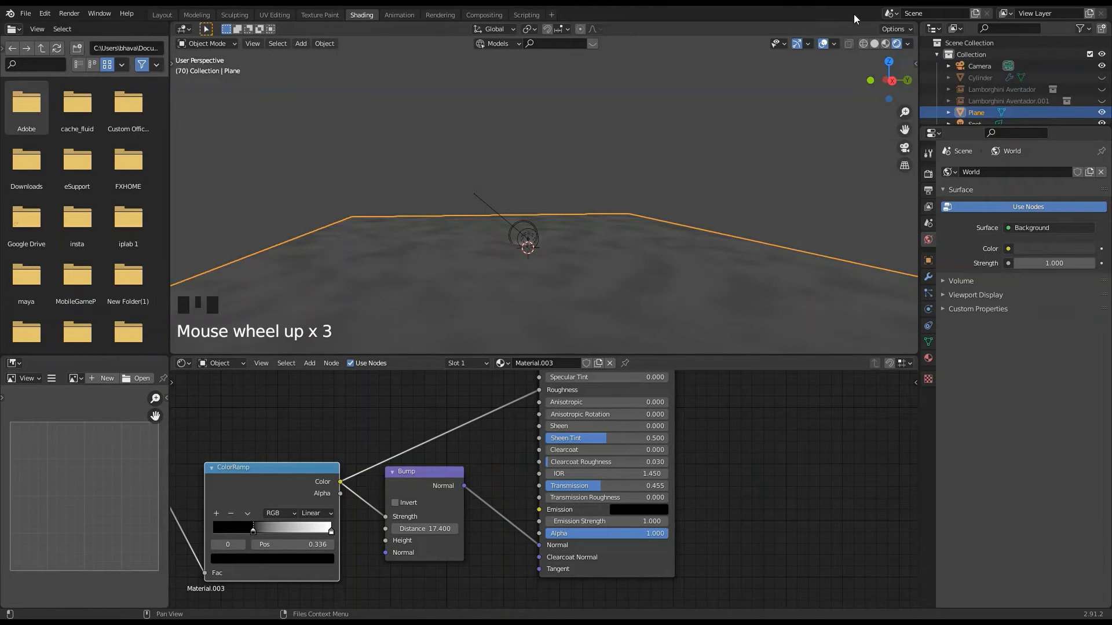
Orbit toward the ring arches and select the Cylinder arches object.
{"action": "left_click_drag", "start_coordinate": [1100, 82], "coordinate": [538, 244]}
{"action": "left_click_drag", "start_coordinate": [538, 244], "coordinate": [1093, 163]}
{"action": "left_click", "coordinate": [1093, 163]}
{"action": "left_click_drag", "start_coordinate": [524, 200], "coordinate": [887, 50]}
Feed Material.001's Base Color and Roughness from ColorRamps with a Bump on Normal, then add a cylinder.
{"action": "left_click", "coordinate": [888, 50]}
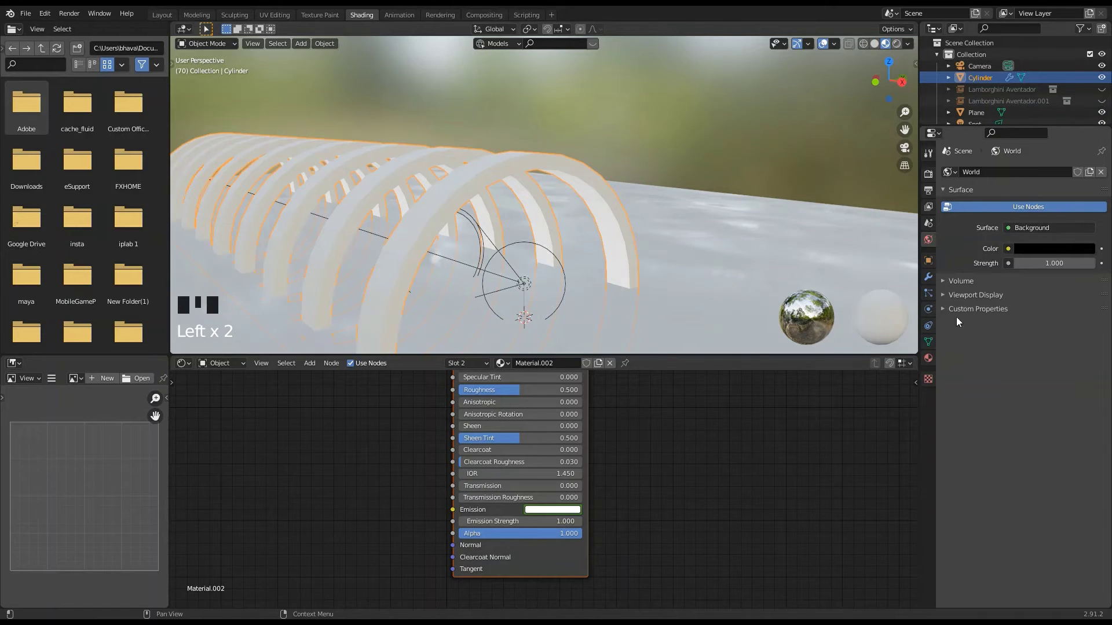
{"action": "left_click", "coordinate": [985, 177]}
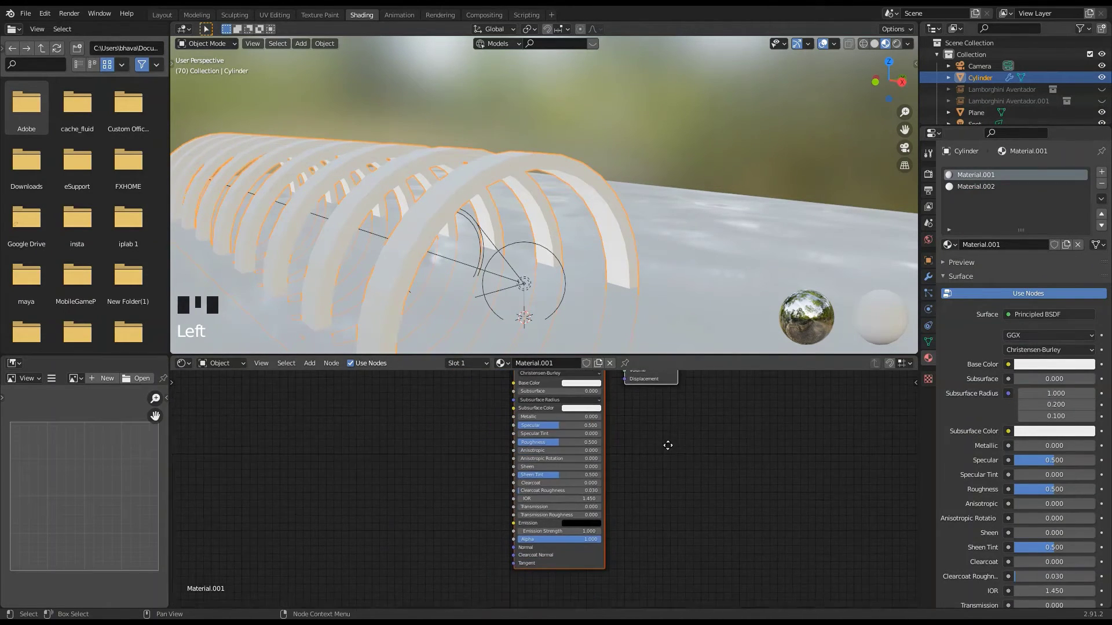
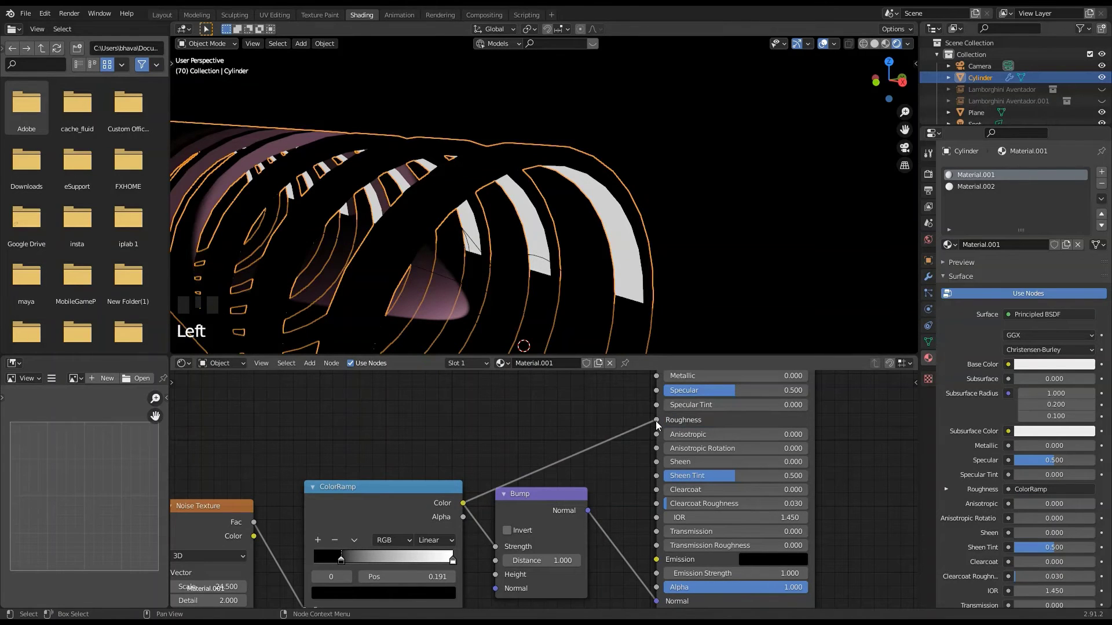
{"action": "left_click", "coordinate": [896, 52]}
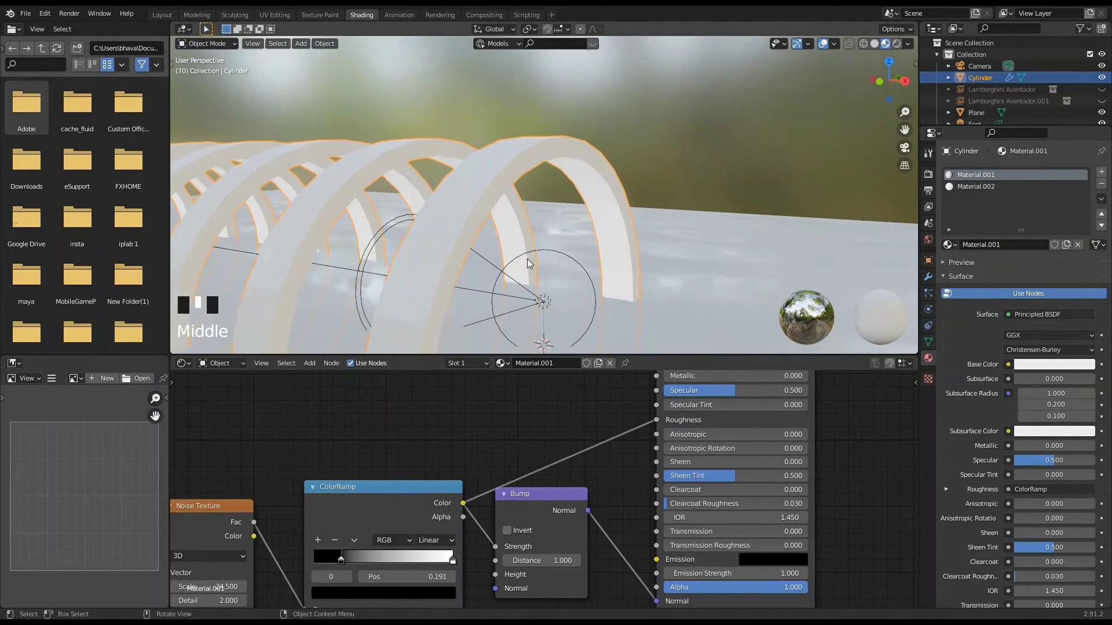
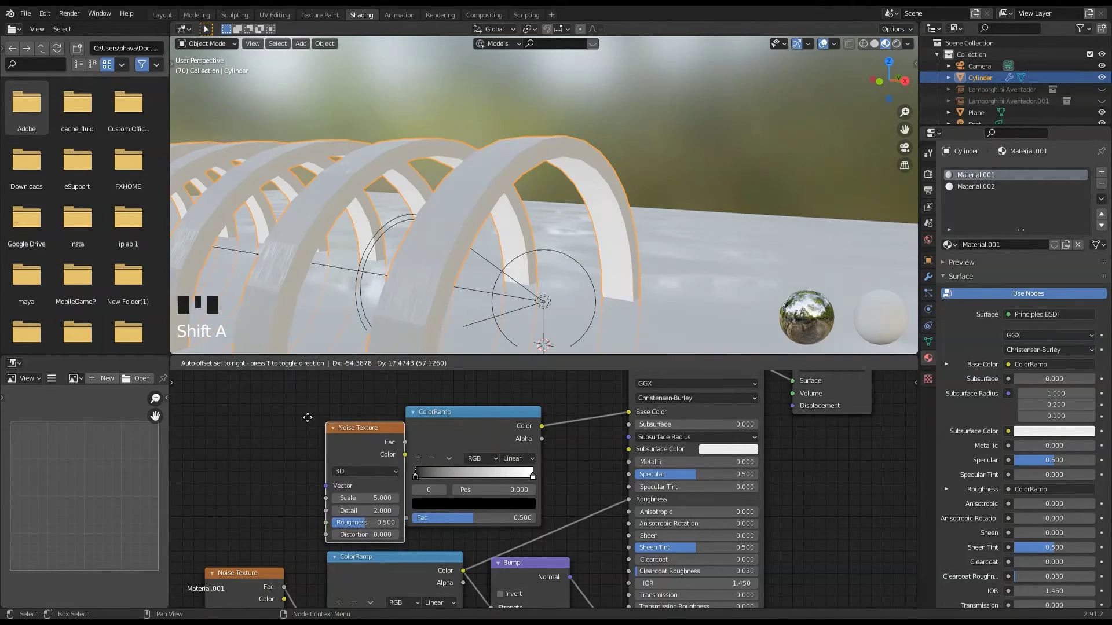
{"action": "left_click_drag", "start_coordinate": [434, 486], "coordinate": [408, 418]}
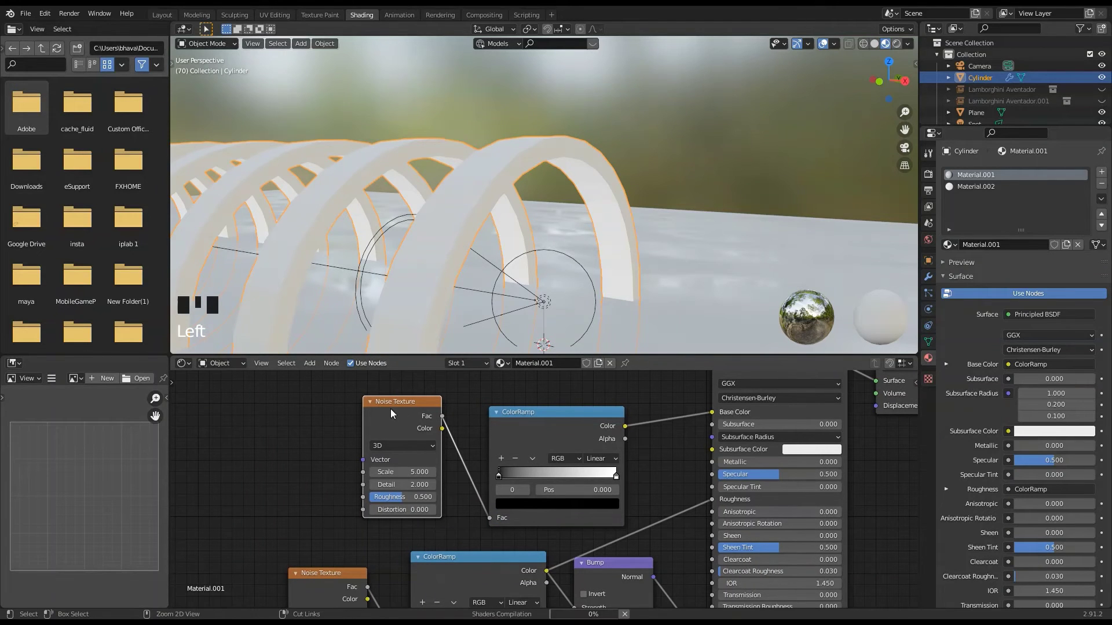
{"action": "key", "text": "ctrl+t"}
{"action": "left_click", "coordinate": [418, 407]}
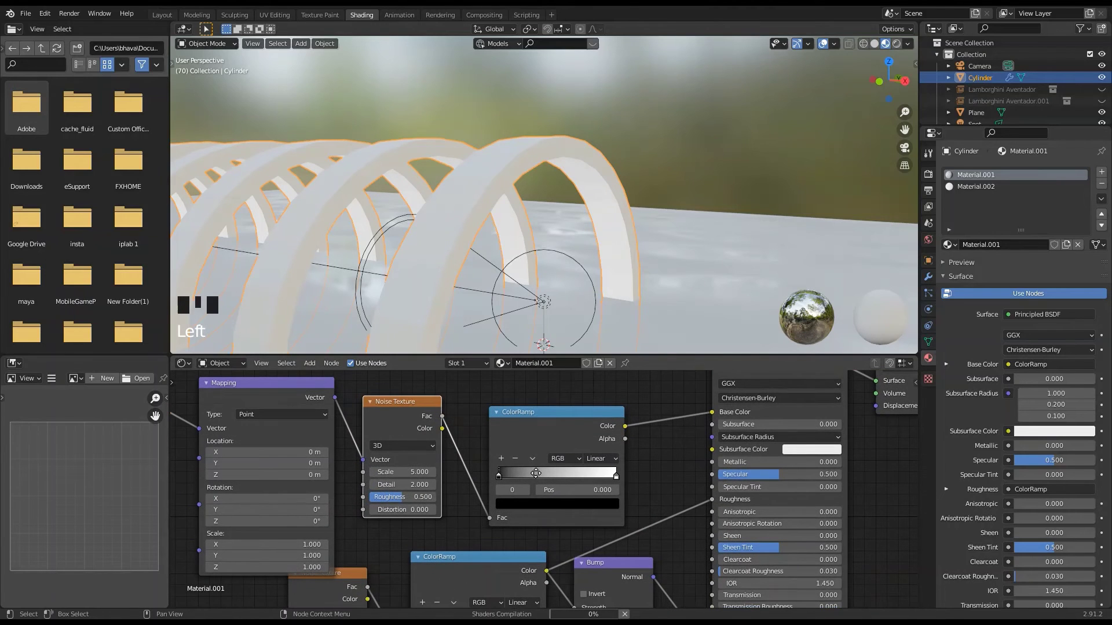
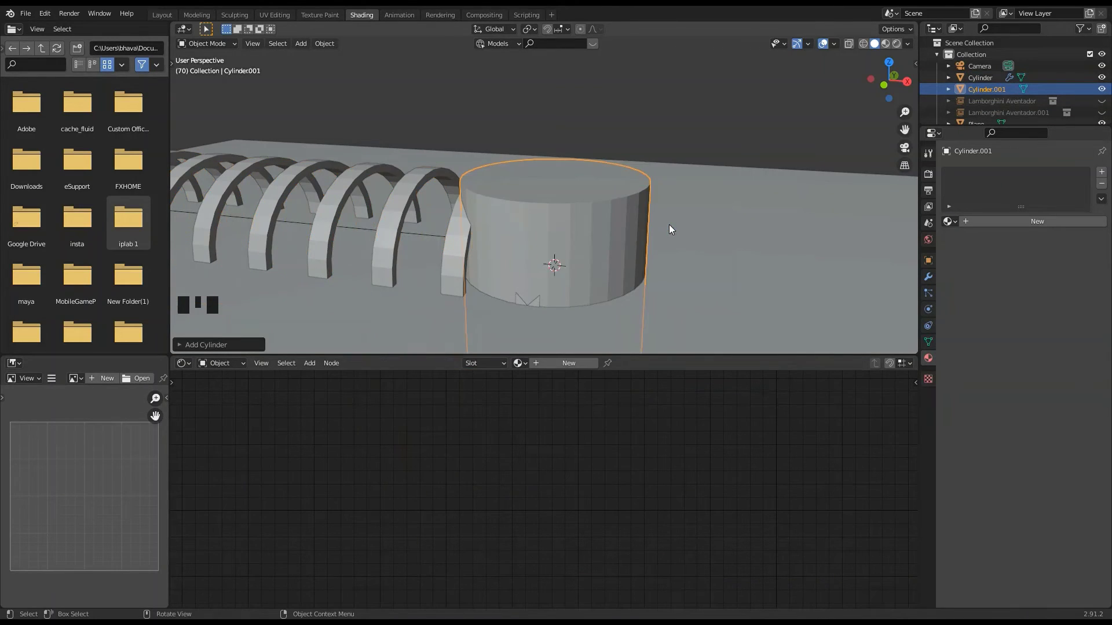
Lay Cylinder.001 on its side and stretch it along the X axis beneath the arches.
{"action": "scroll", "scroll_direction": "down", "scroll_amount": 3}
{"action": "left_click_drag", "start_coordinate": [629, 227], "coordinate": [630, 230]}
{"action": "left_click", "coordinate": [630, 230]}
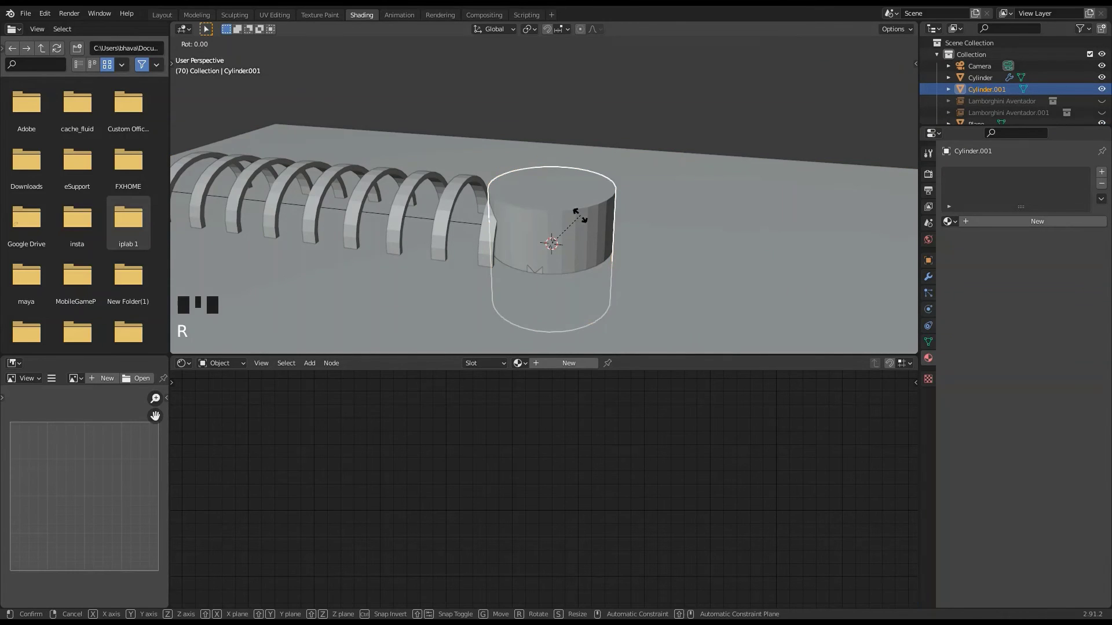
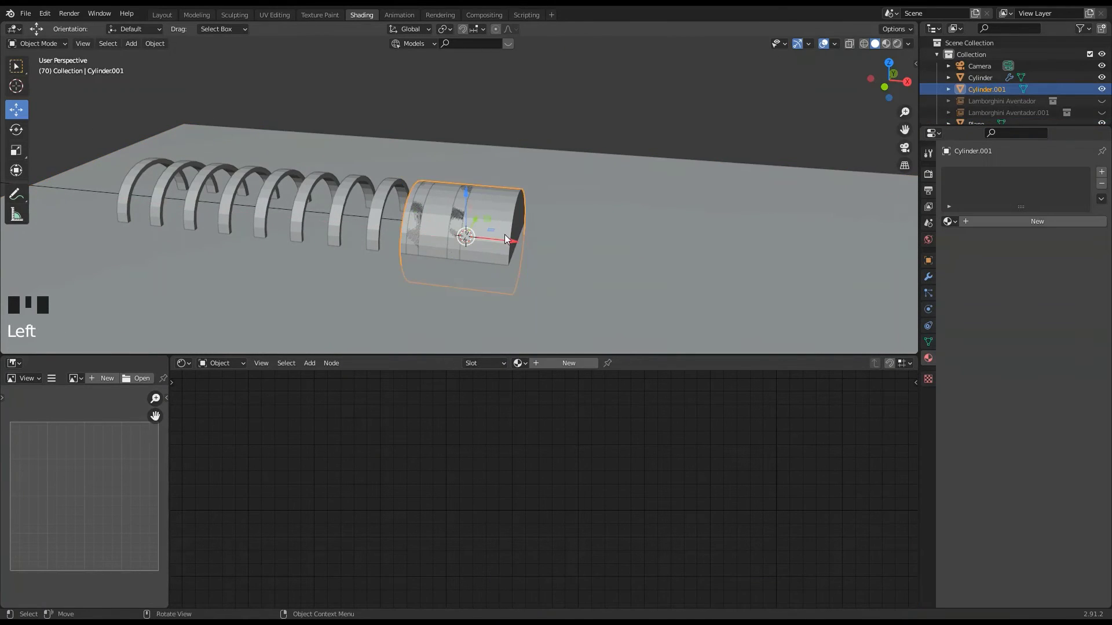
{"action": "key", "text": "s"}
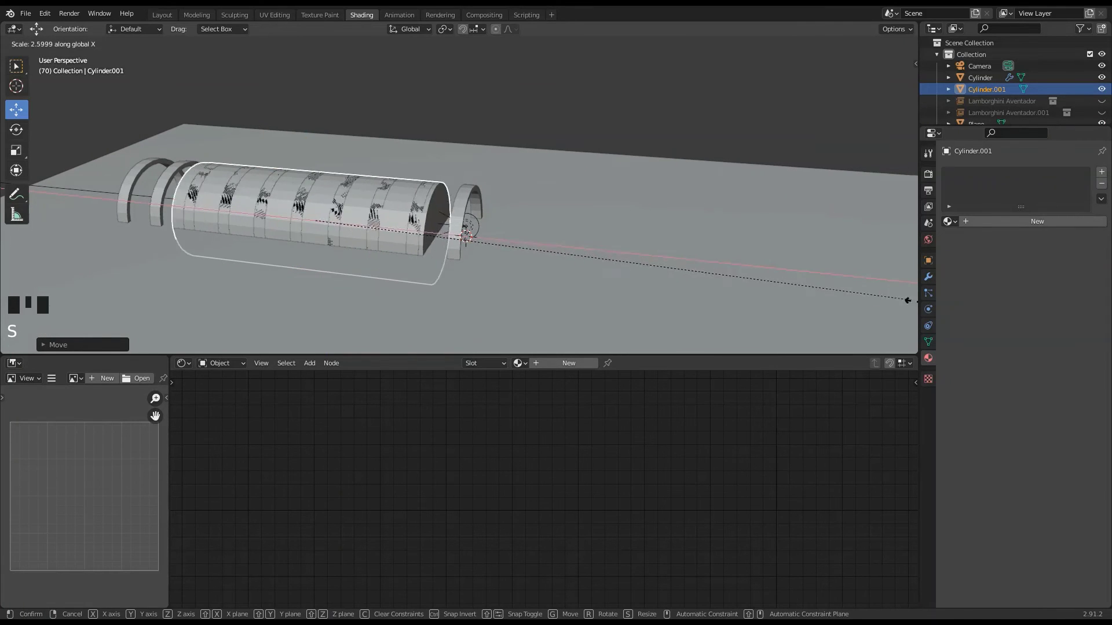
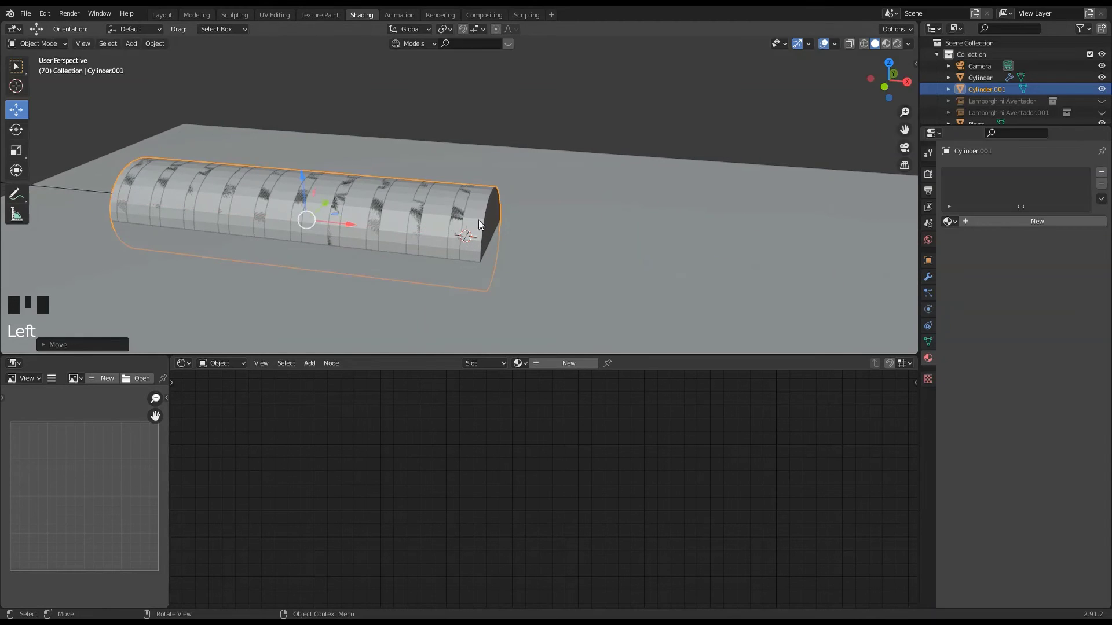
{"action": "key", "text": "s"}
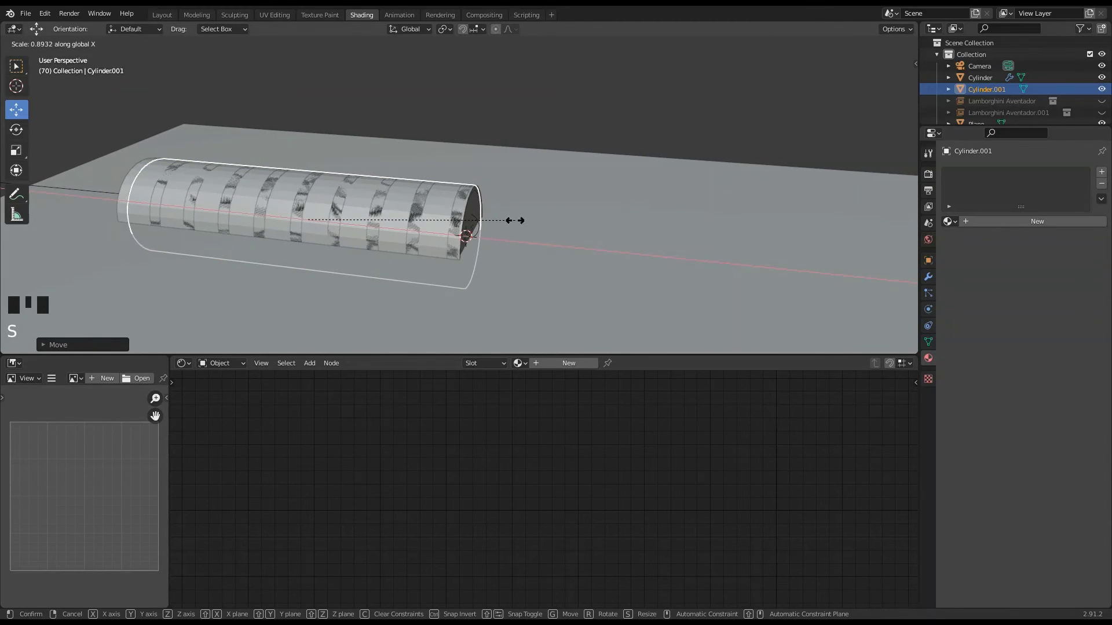
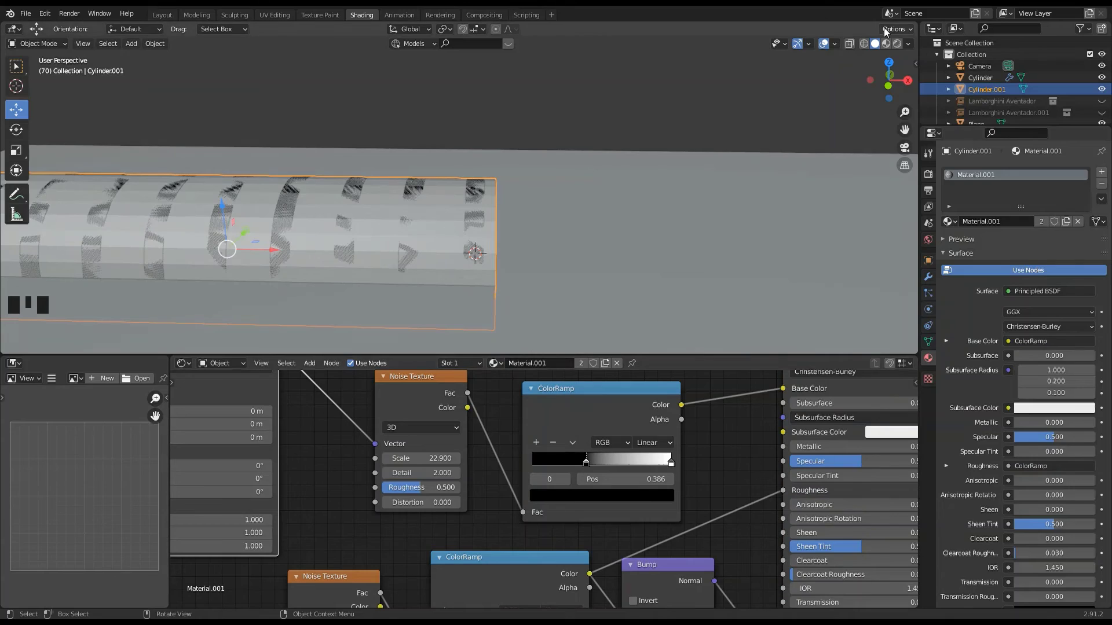
Switch the viewport to Material Preview and orbit toward the arches.
{"action": "left_click", "coordinate": [888, 47]}
{"action": "left_click_drag", "start_coordinate": [654, 155], "coordinate": [453, 237]}
{"action": "scroll", "scroll_direction": "up", "scroll_amount": 3}
{"action": "left_click_drag", "start_coordinate": [433, 225], "coordinate": [666, 213]}
Scale Cylinder.001 down slightly with a uniform resize and confirm the new size.
{"action": "key", "text": "s"}
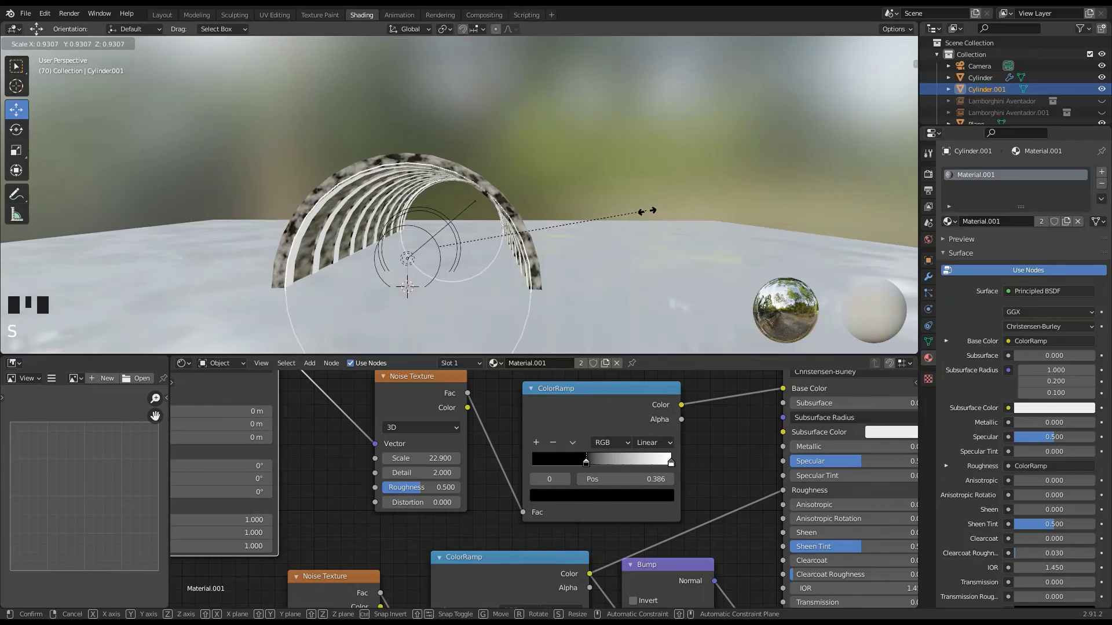
{"action": "left_click", "coordinate": [687, 141]}
{"action": "left_click_drag", "start_coordinate": [655, 138], "coordinate": [688, 138]}
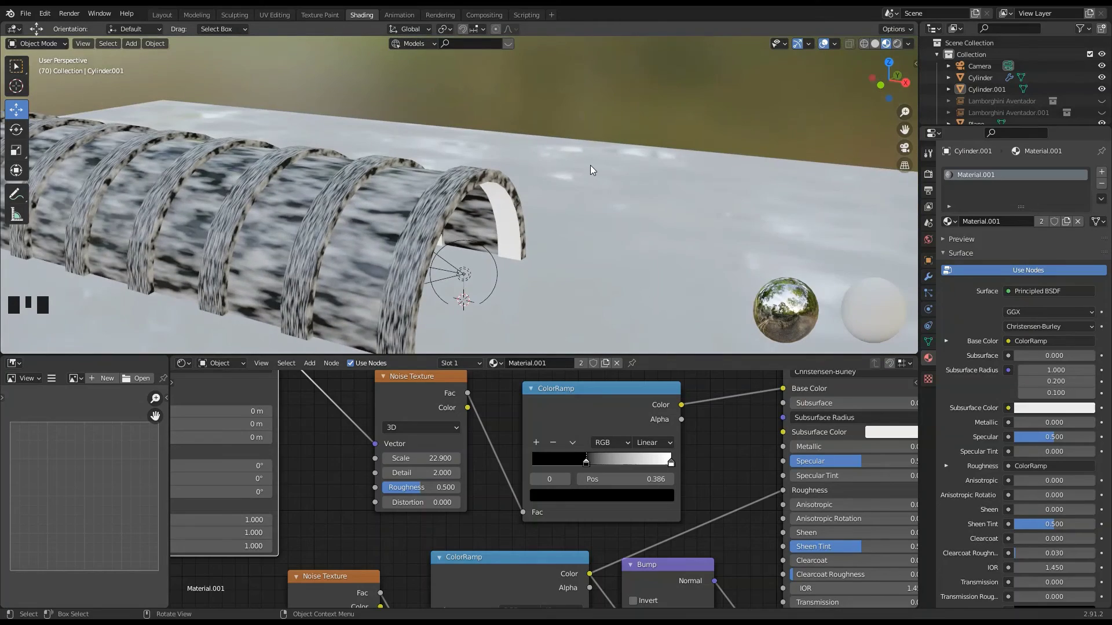
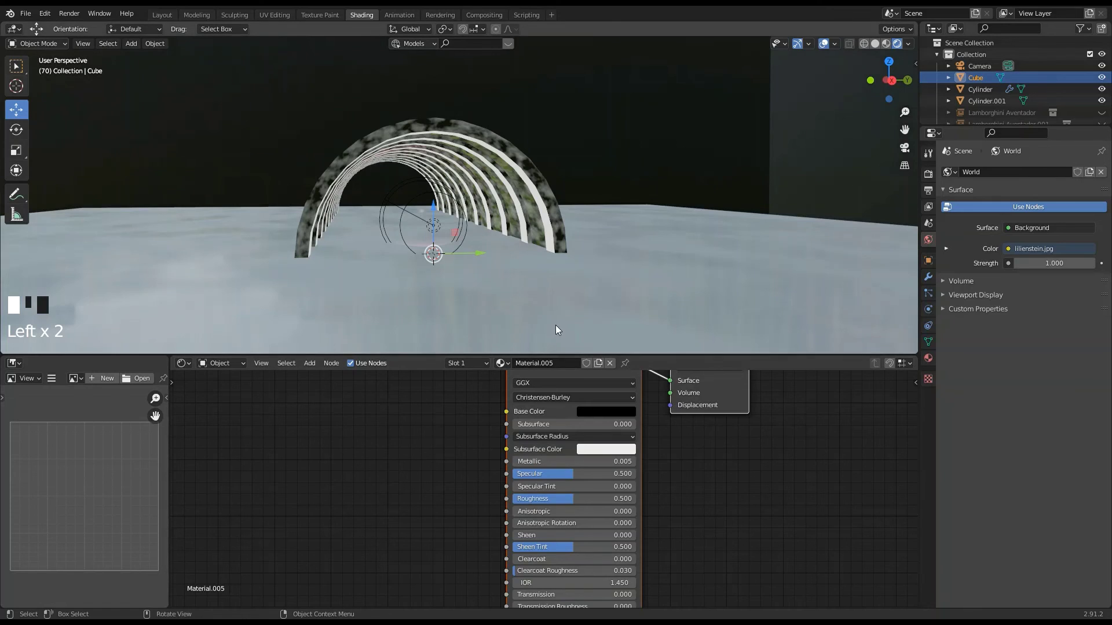
Move the view to face the tunnel opening of the arches.
{"action": "left_click_drag", "start_coordinate": [556, 328], "coordinate": [473, 304]}
{"action": "scroll", "scroll_direction": "up", "scroll_amount": 3}
Align the scene camera to the current view of the tunnel and select the camera.
{"action": "key", "text": "ctrl+alt+KP_0"}
{"action": "left_click", "coordinate": [631, 66]}
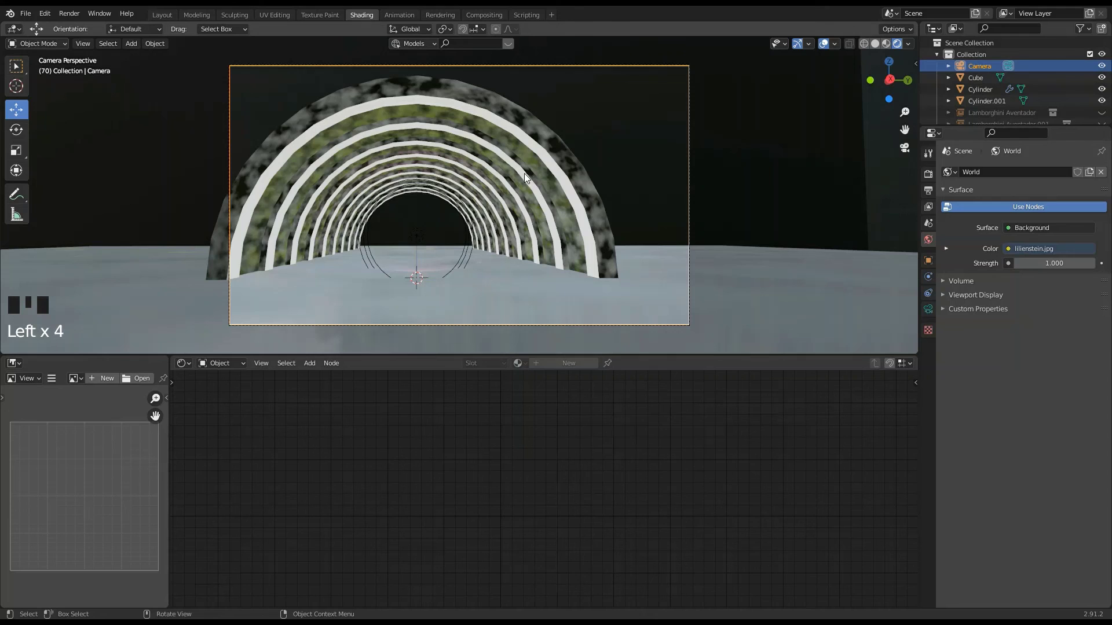